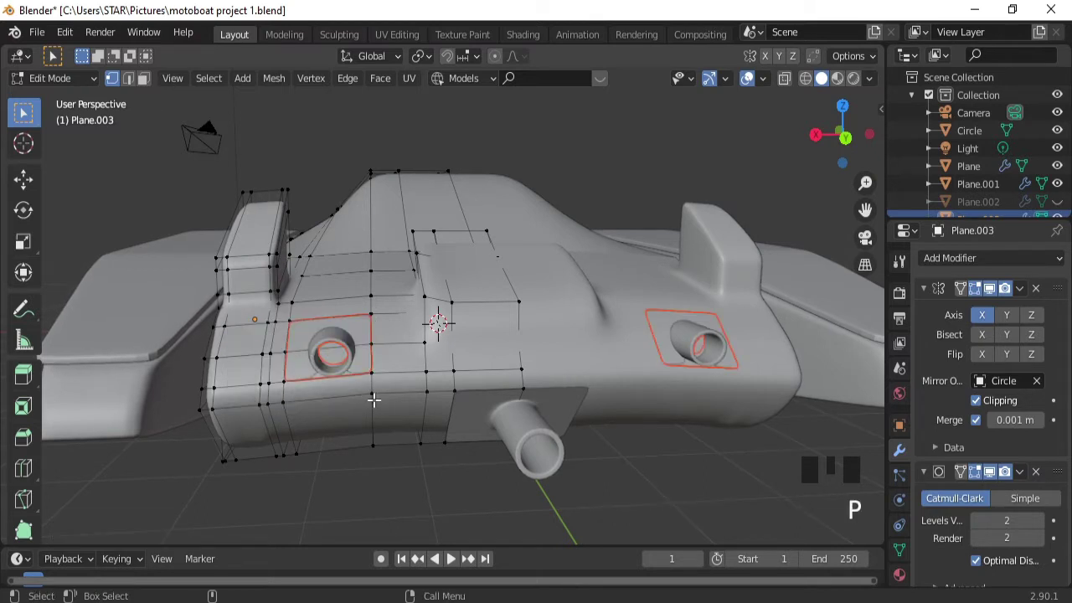
Move the side exhaust pipe piece inward so the pipes sit nearer the hull's centre.
key(Tab)
click(338, 359)
click(339, 373)
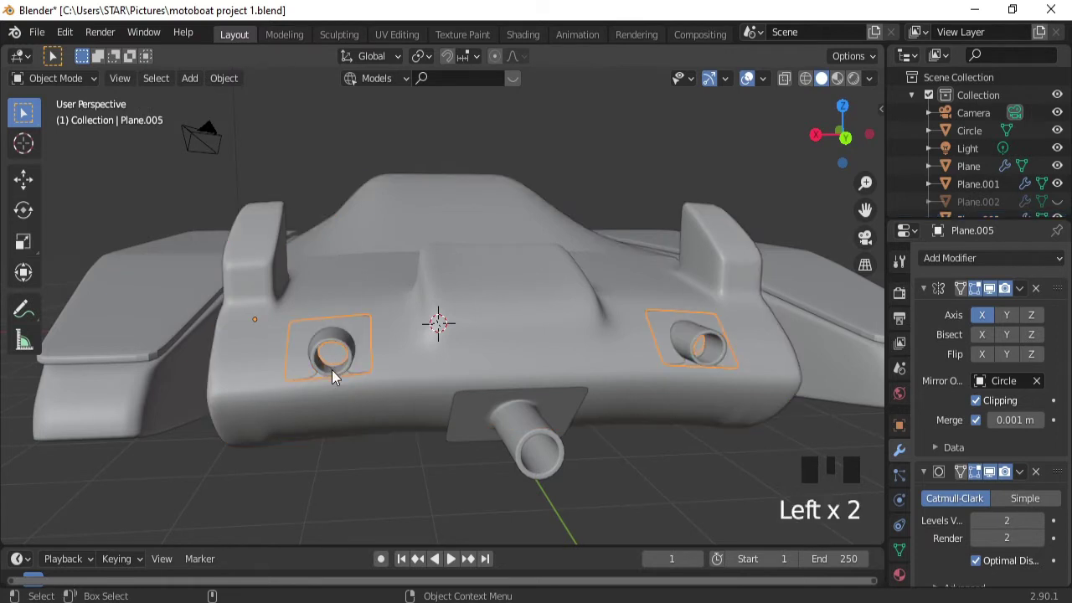
key(g)
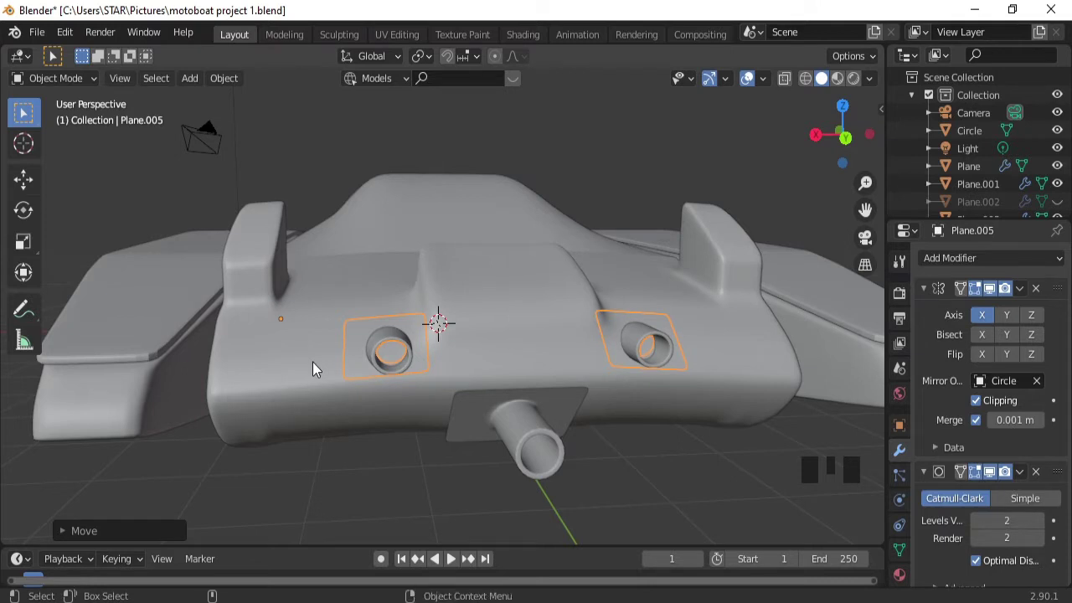
Join the exhaust pipes to the hull and turn the view to the boat's rear.
click(320, 364)
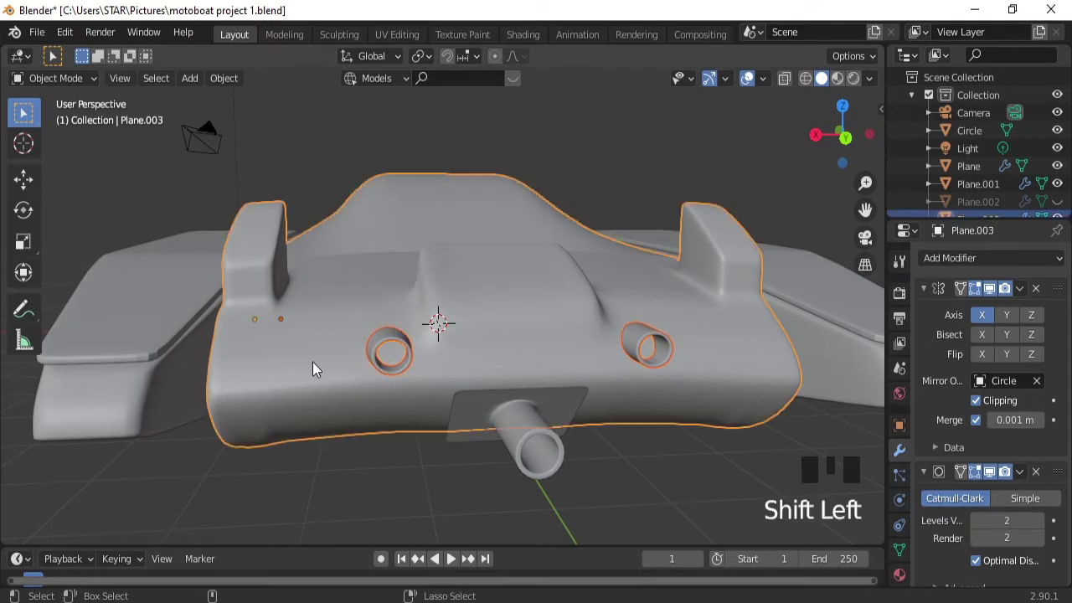
key(ctrl+j)
drag(546, 406, 500, 409)
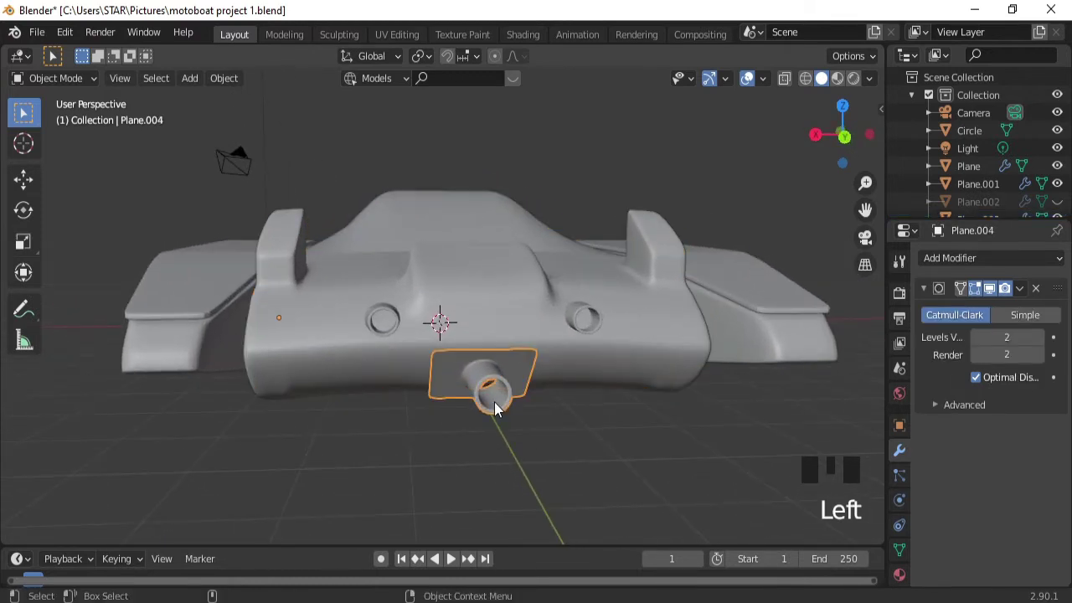
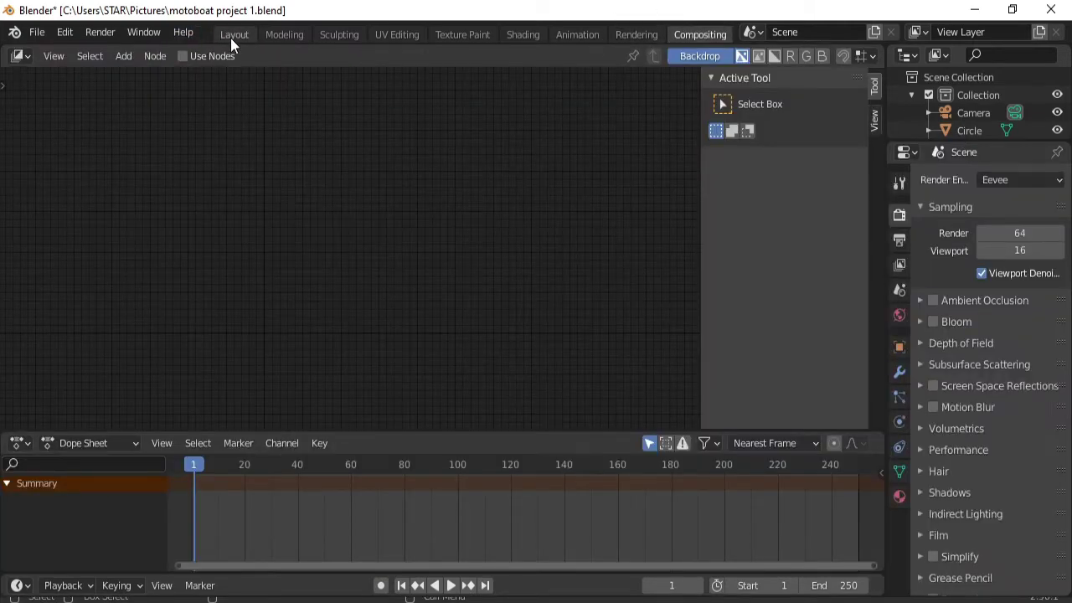
click(234, 44)
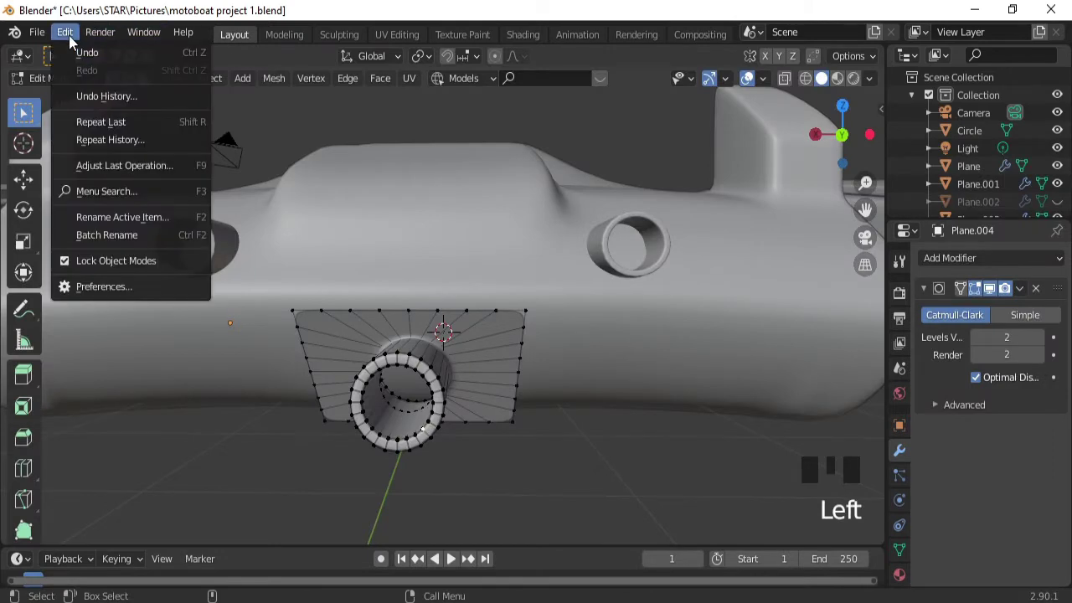
drag(88, 286, 506, 198)
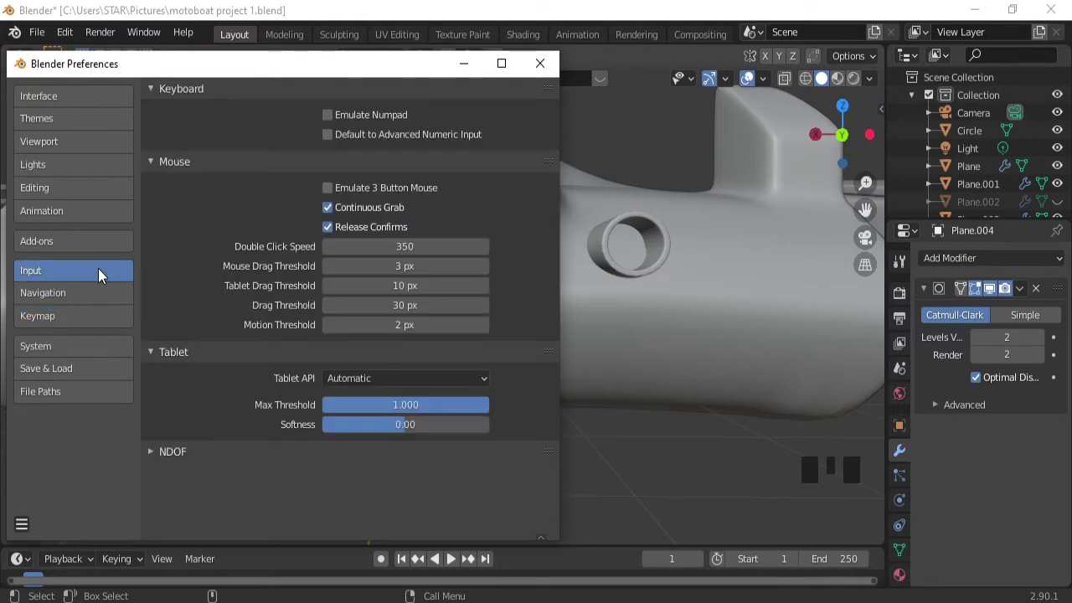
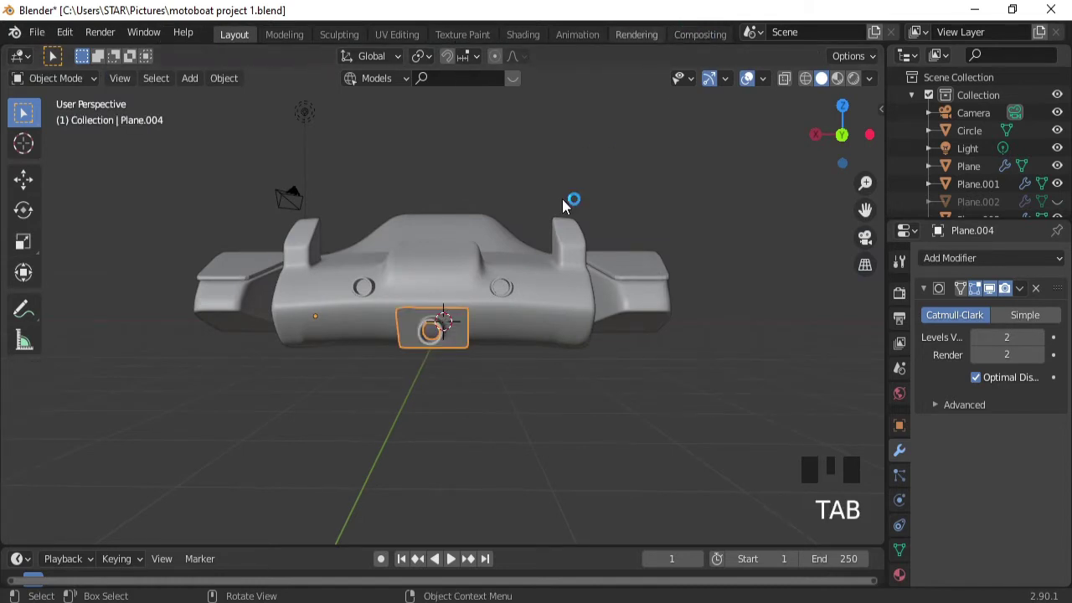
Add an edge loop near the rear pipe's open end in Edit Mode.
drag(428, 412, 416, 412)
key(Tab)
click(411, 411)
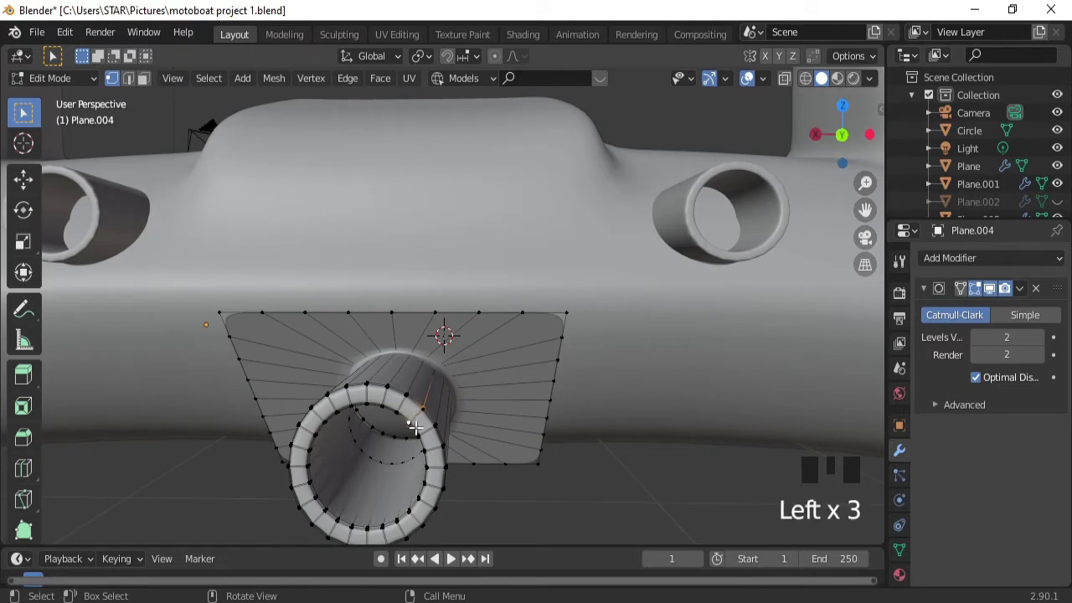
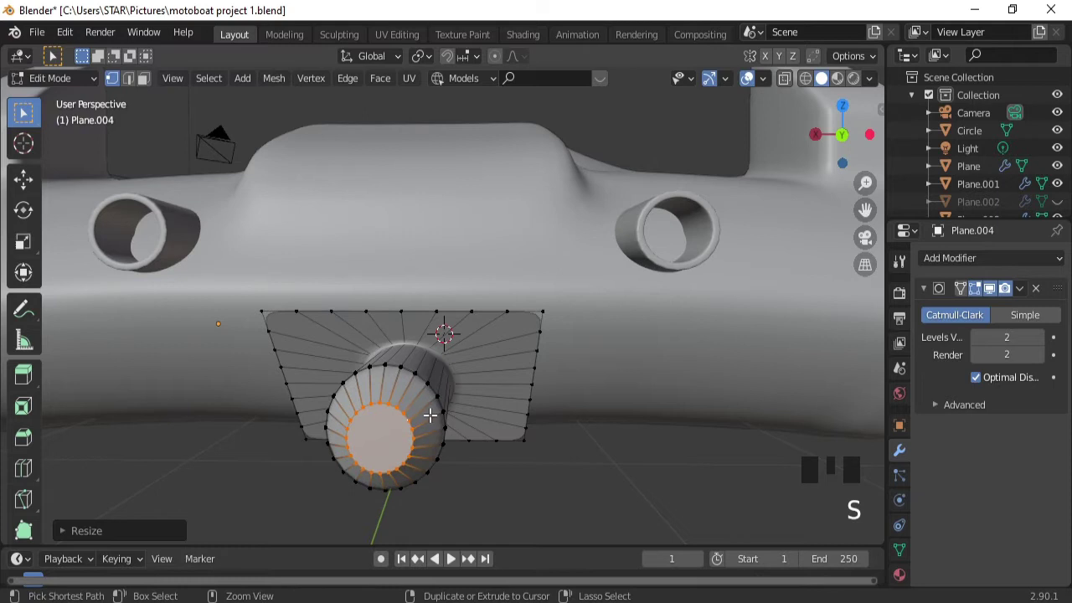
key(ctrl+r)
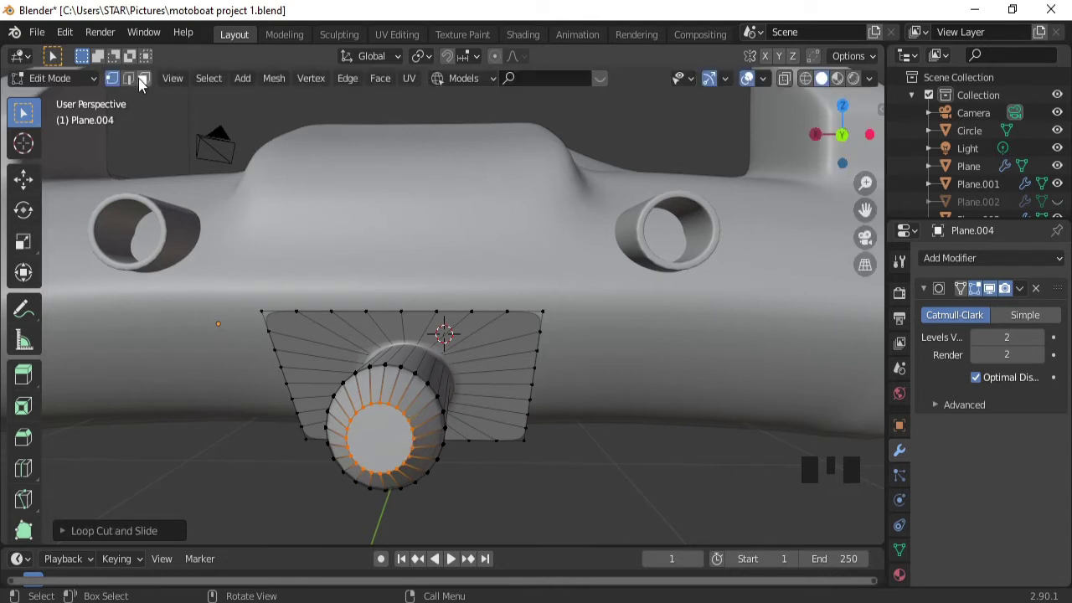
Select the cap face at the pipe's end for placing the 3D cursor.
click(146, 86)
click(375, 416)
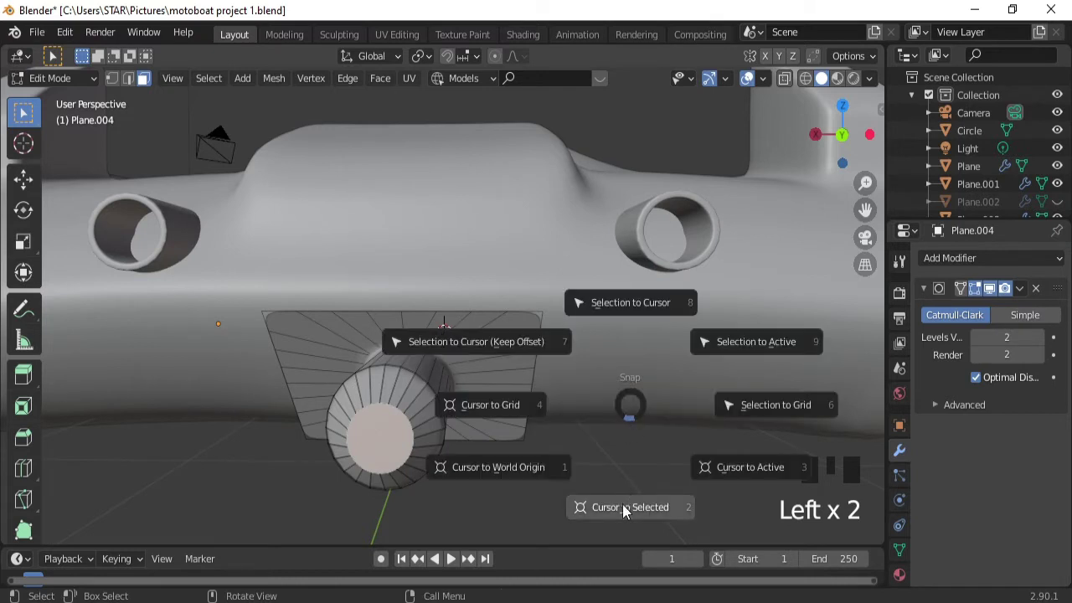
Add a seven-sided cylinder hub at the pipe's end and rotate it to face backward.
key(shift+s)
key(Tab)
drag(474, 411, 545, 324)
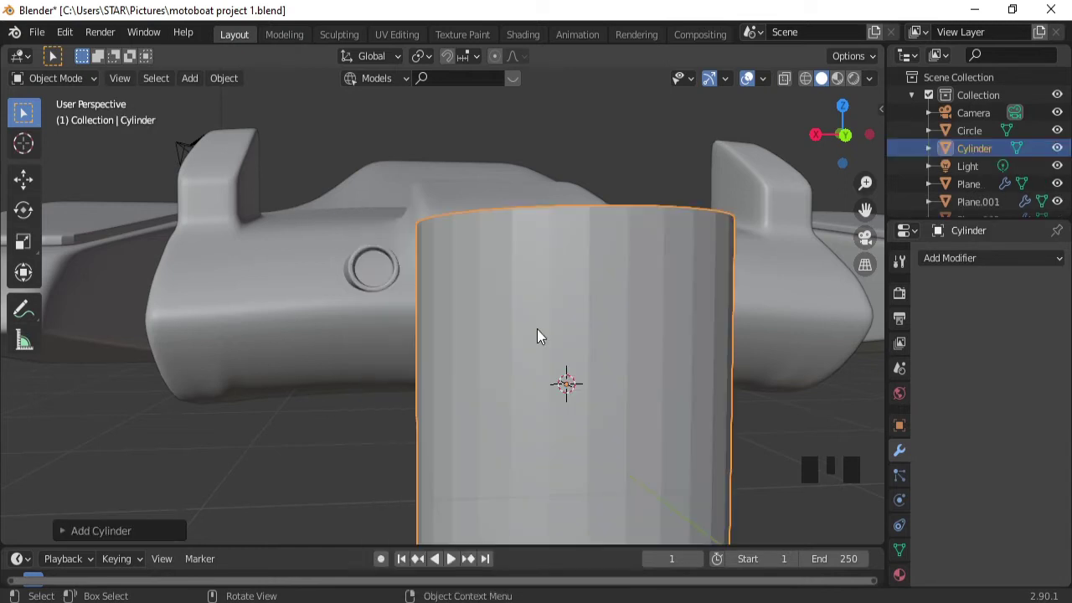
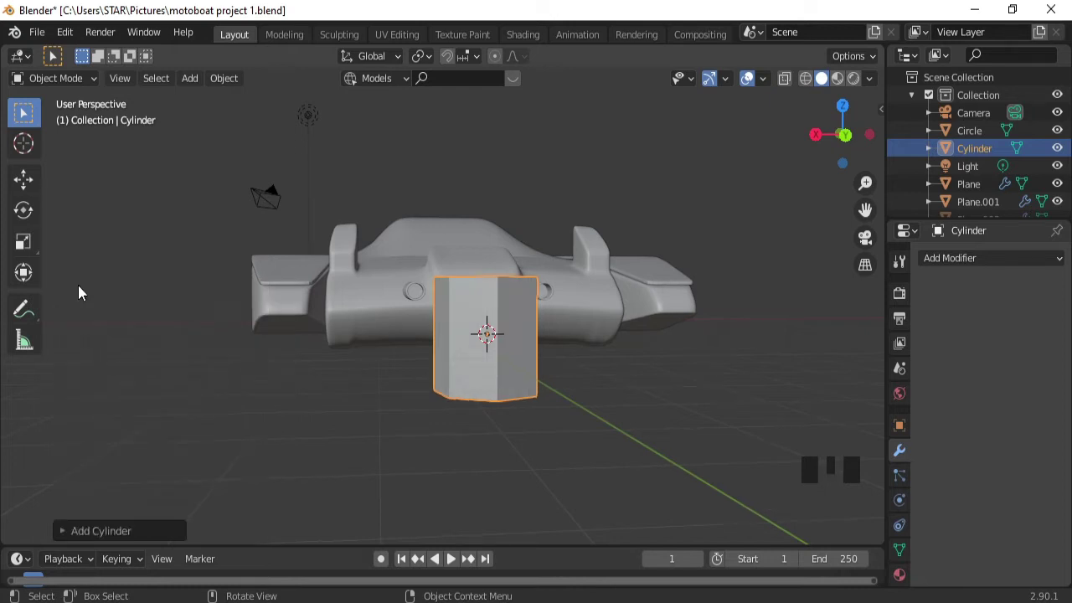
key(r)
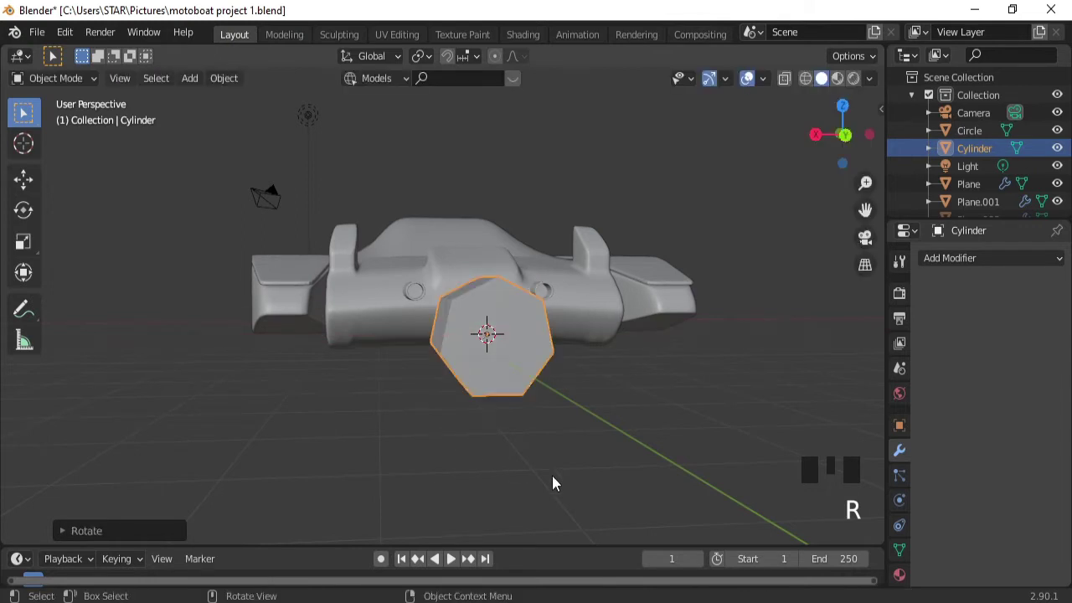
Scale the cylinder hub down to fit the rear pipe's end.
key(s)
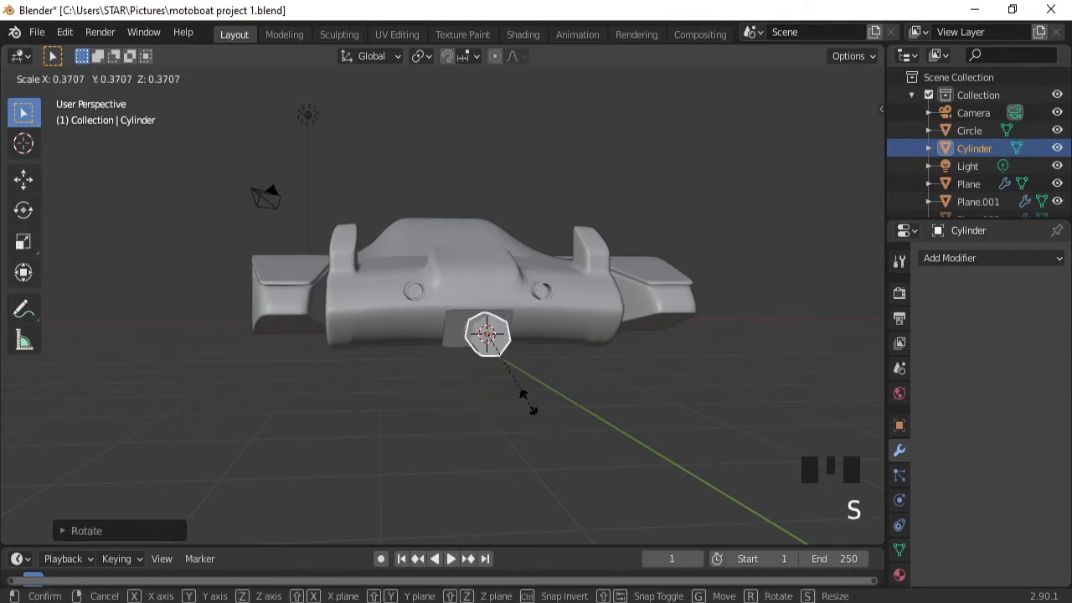
key(Tab)
drag(523, 441, 547, 357)
key(s)
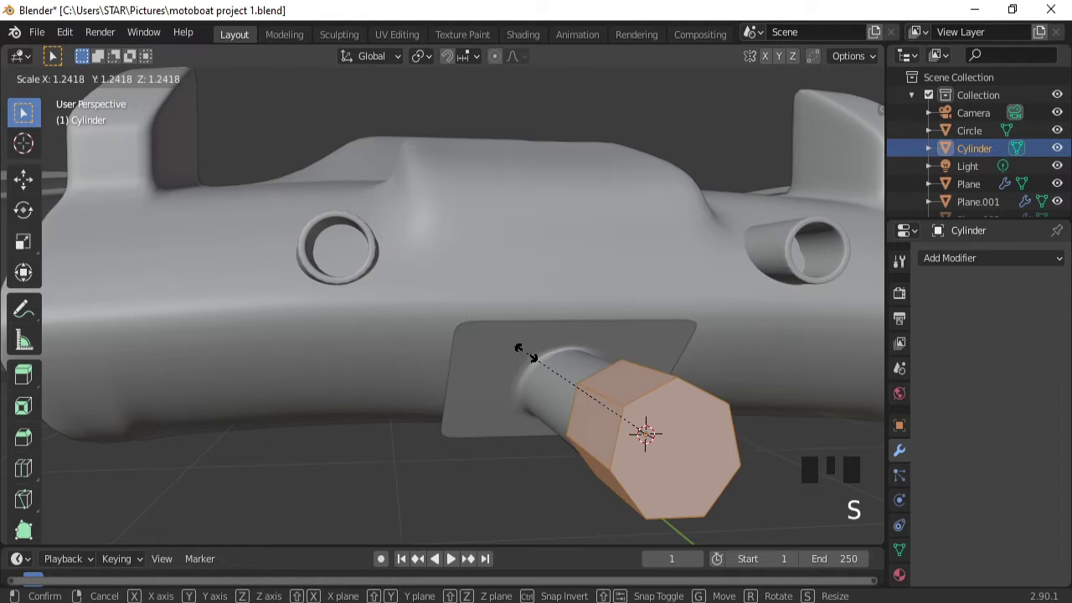
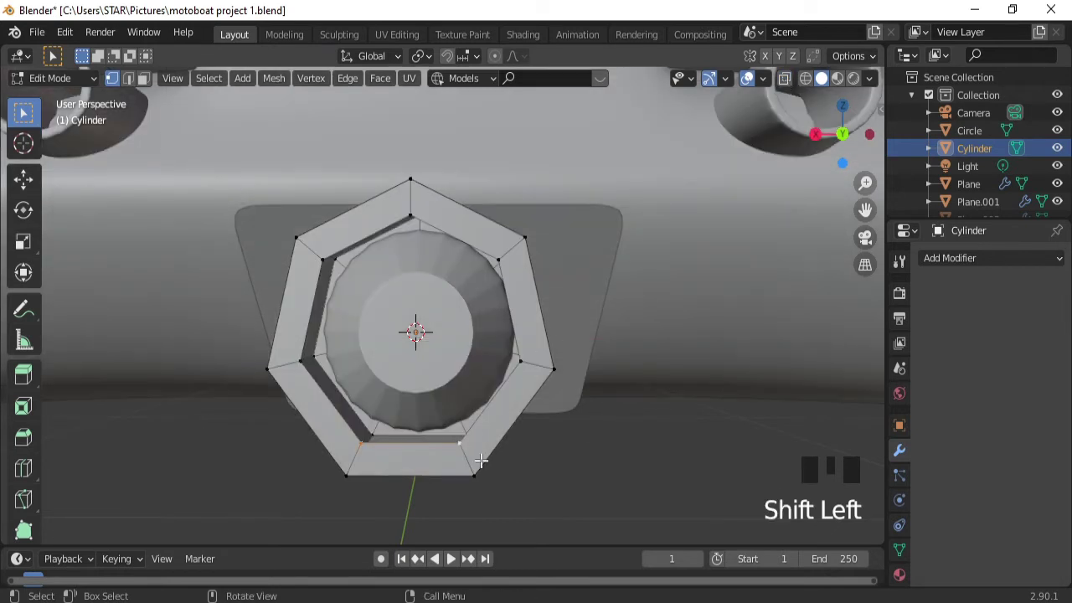
Fill the hub ring's missing lower inner wall from its lower inner edge vertices.
key(f)
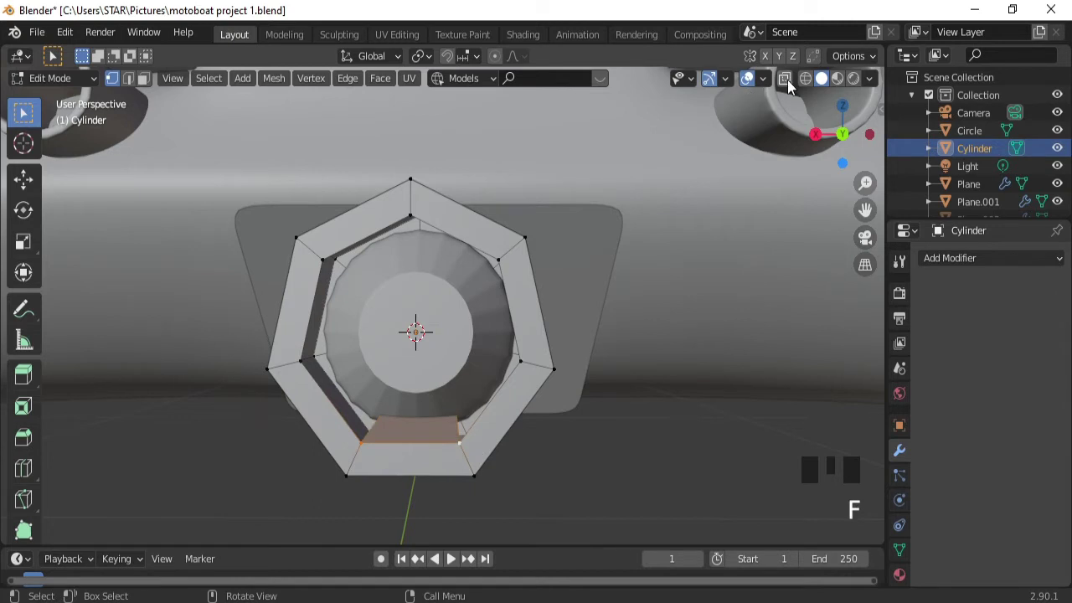
drag(791, 86, 388, 401)
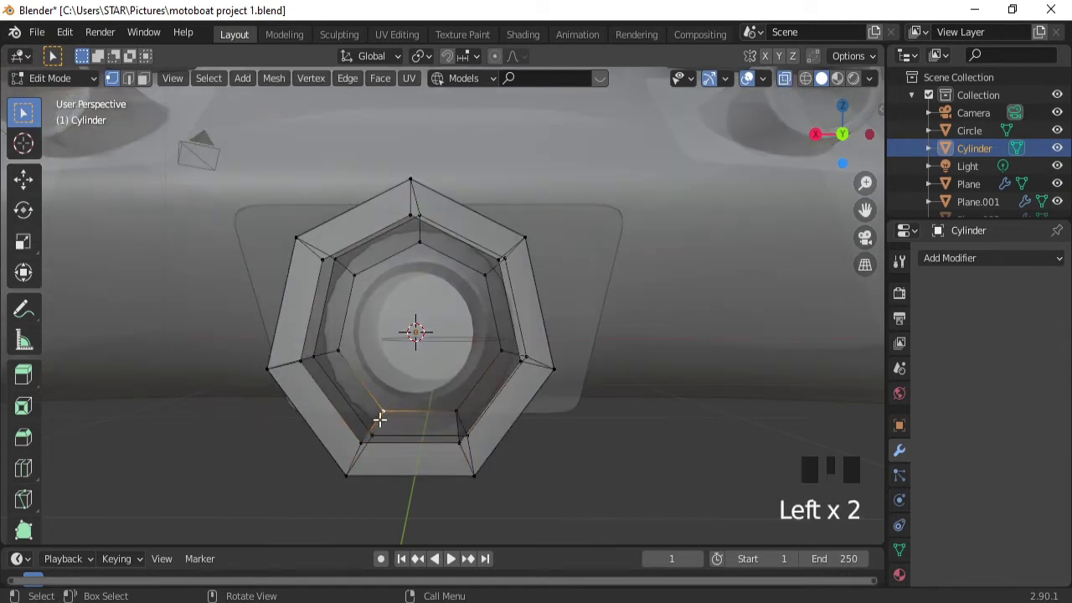
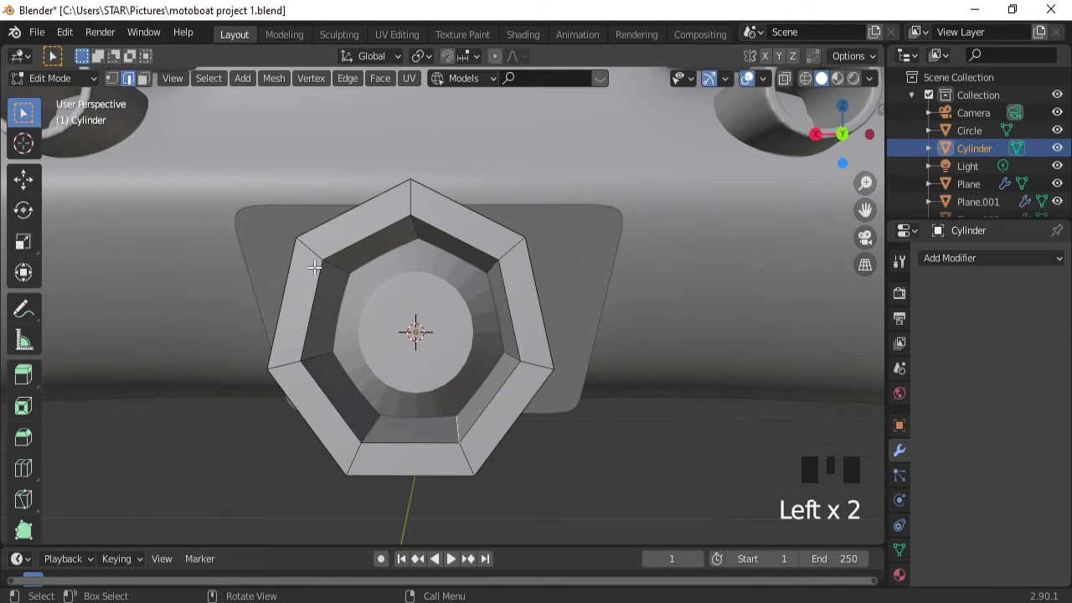
Bevel the hub's outer and inner front edge loops with X-ray display turned off.
click(317, 278)
click(289, 280)
drag(785, 81, 498, 304)
click(499, 304)
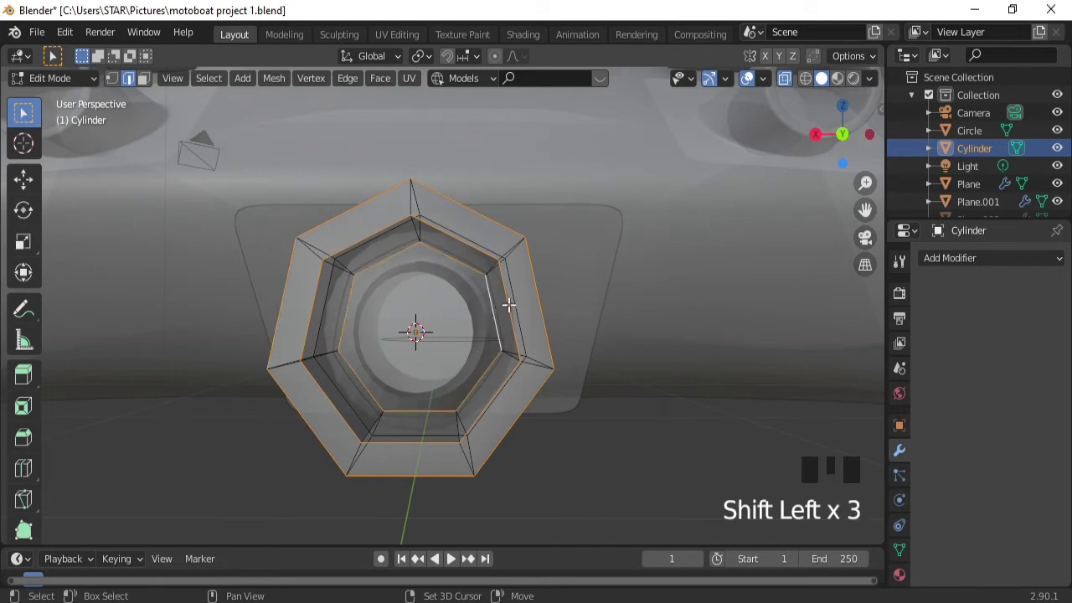
click(516, 298)
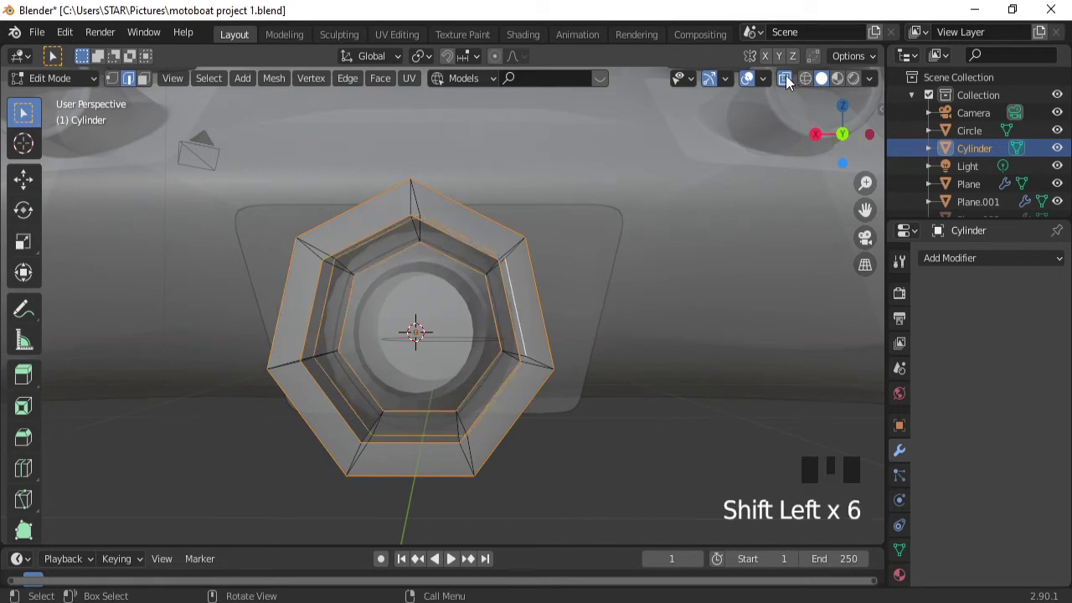
drag(792, 78, 689, 269)
key(ctrl+b)
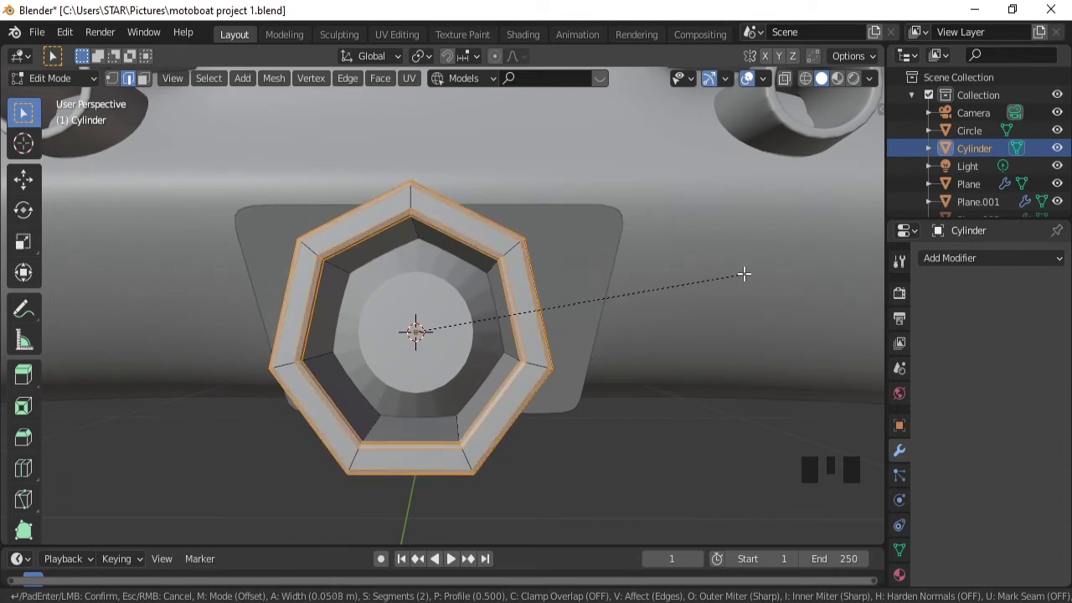
key(Tab)
Extrude and shrink short blade stubs from four side faces of the hub.
drag(621, 262, 632, 423)
key(Tab)
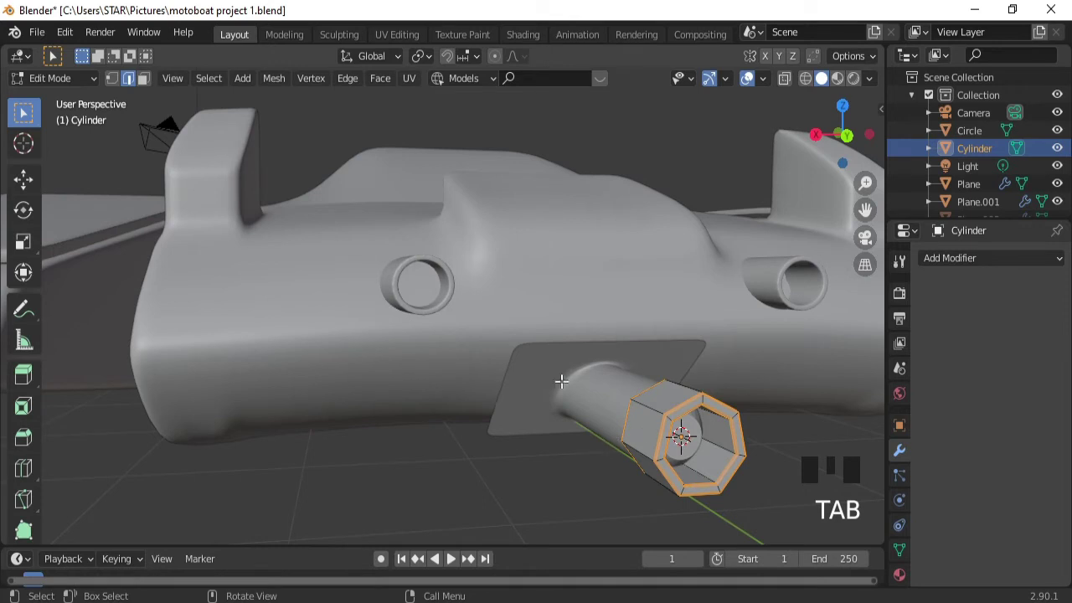
click(152, 82)
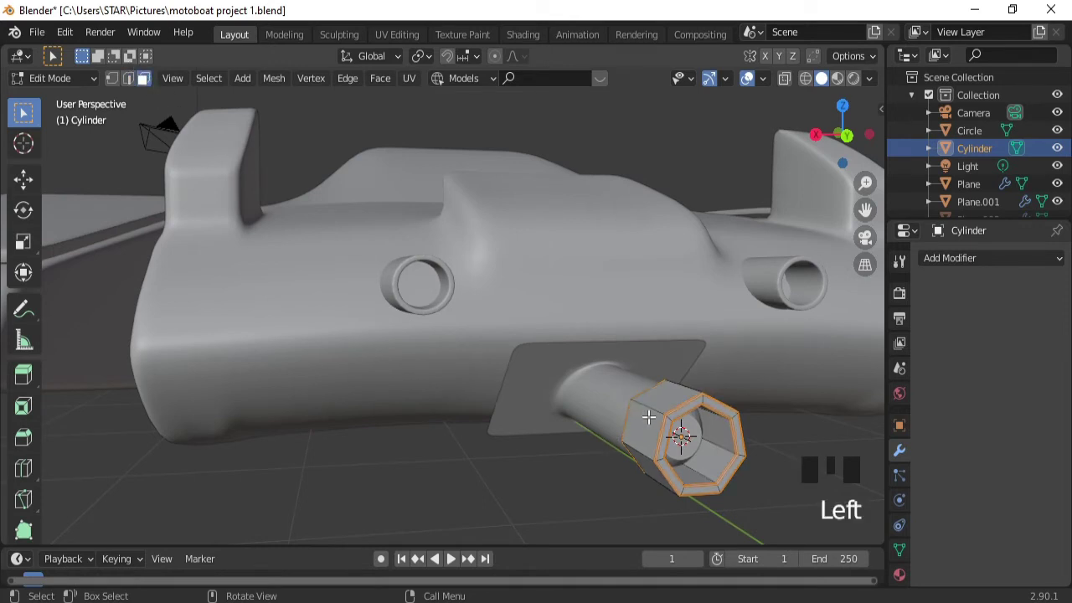
key(ctrl+i)
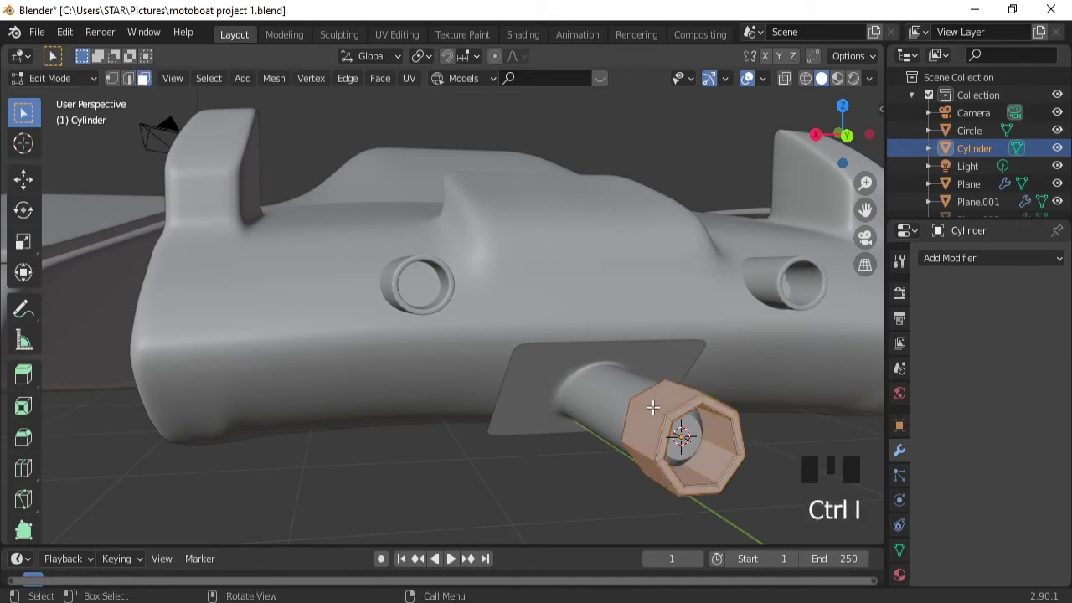
click(653, 406)
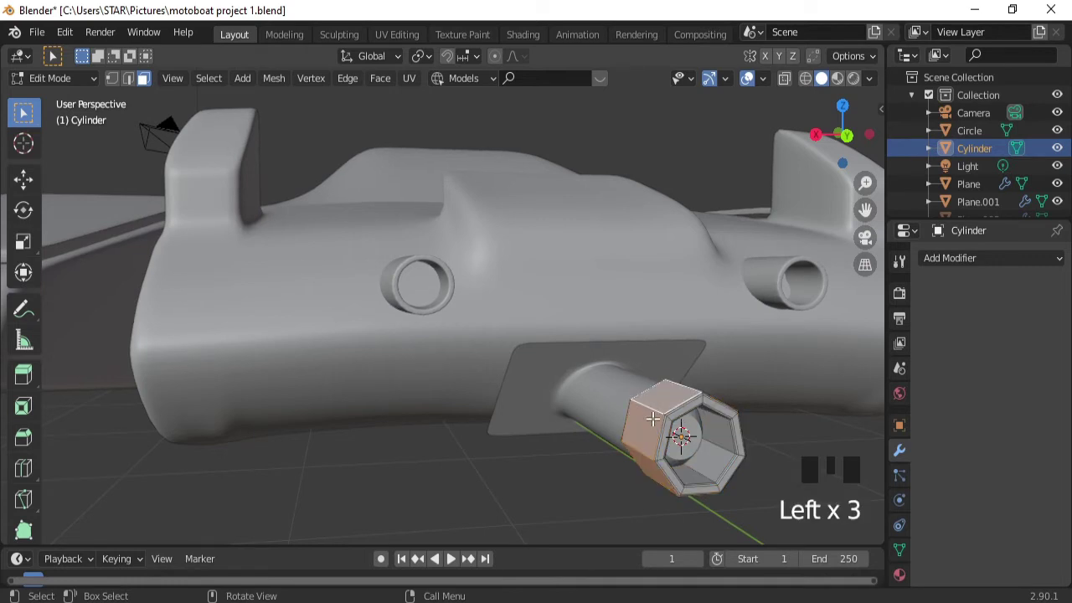
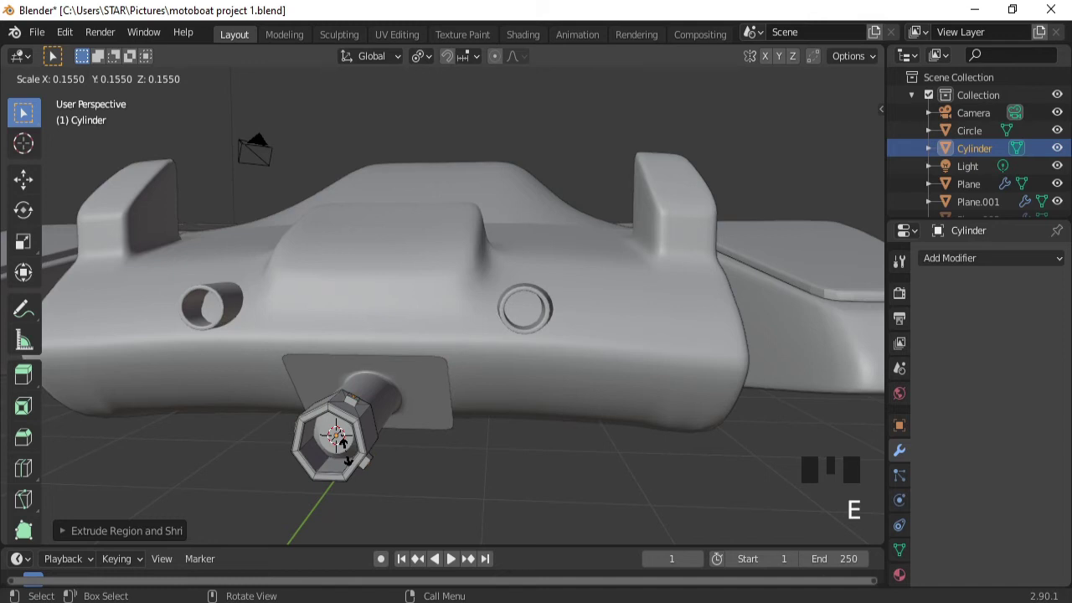
key(ctrl+z)
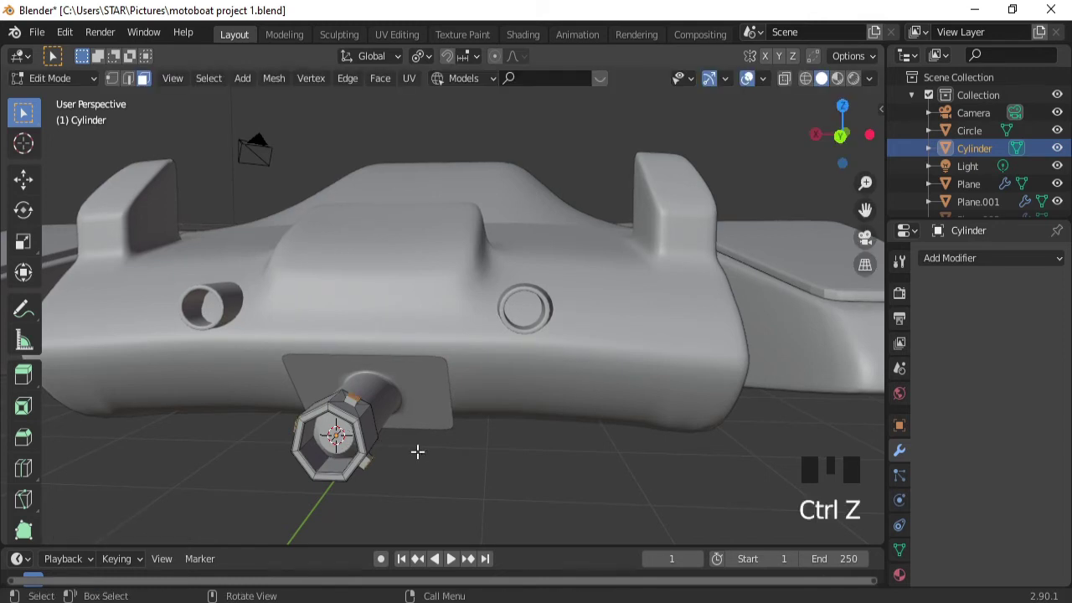
key(alt+e)
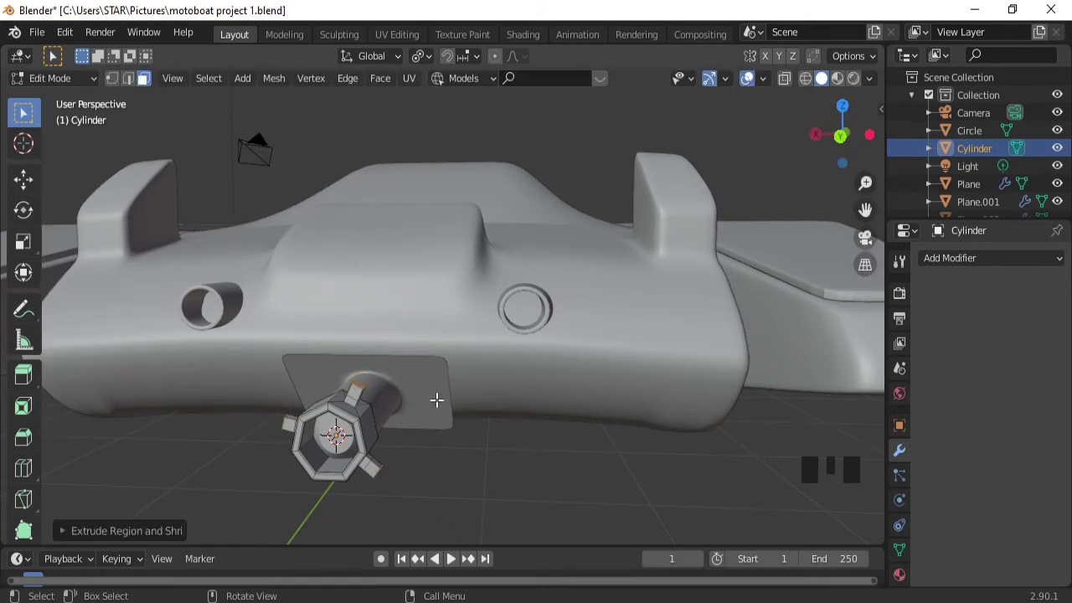
key(Tab)
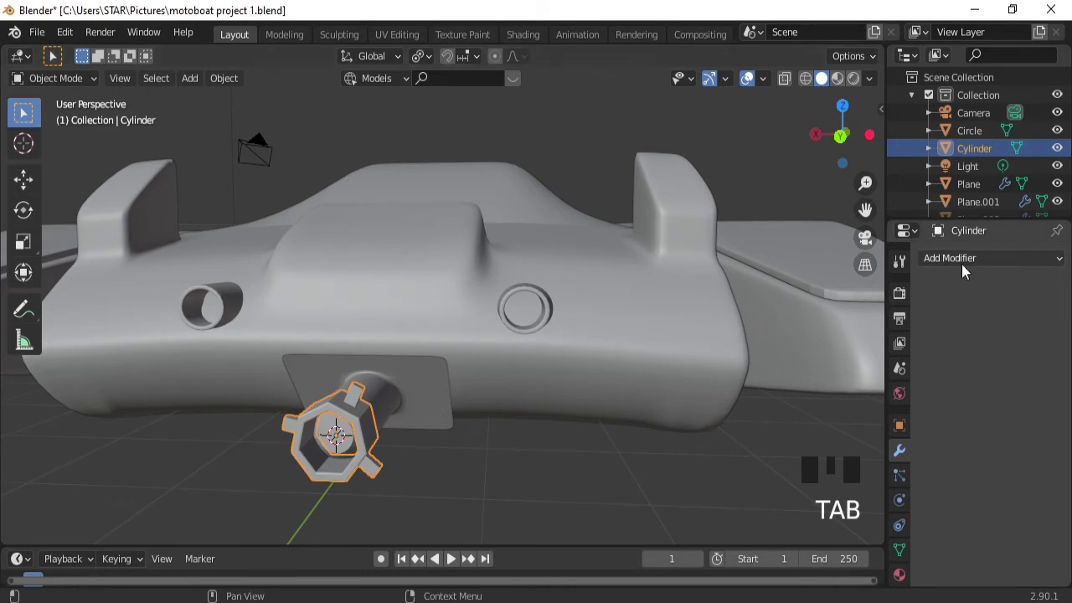
Smooth the hub with a level-2 subdivision surface and enlarge the four blade-tip faces.
drag(739, 557, 420, 429)
key(Tab)
key(s)
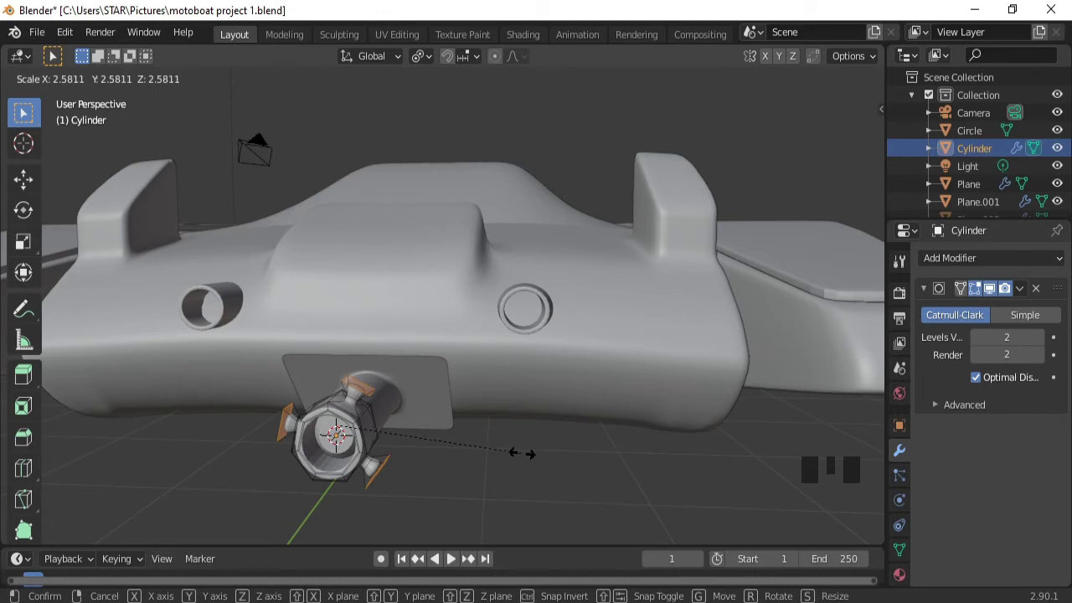
key(s)
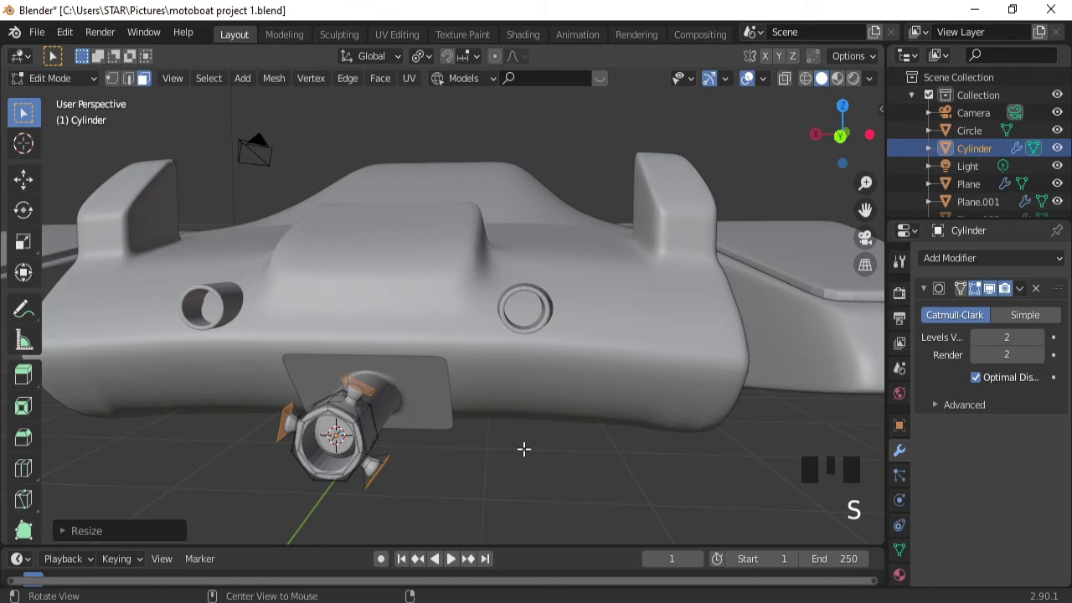
Push the blade tips outward and scale them along Y into long rounded blades.
key(alt+e)
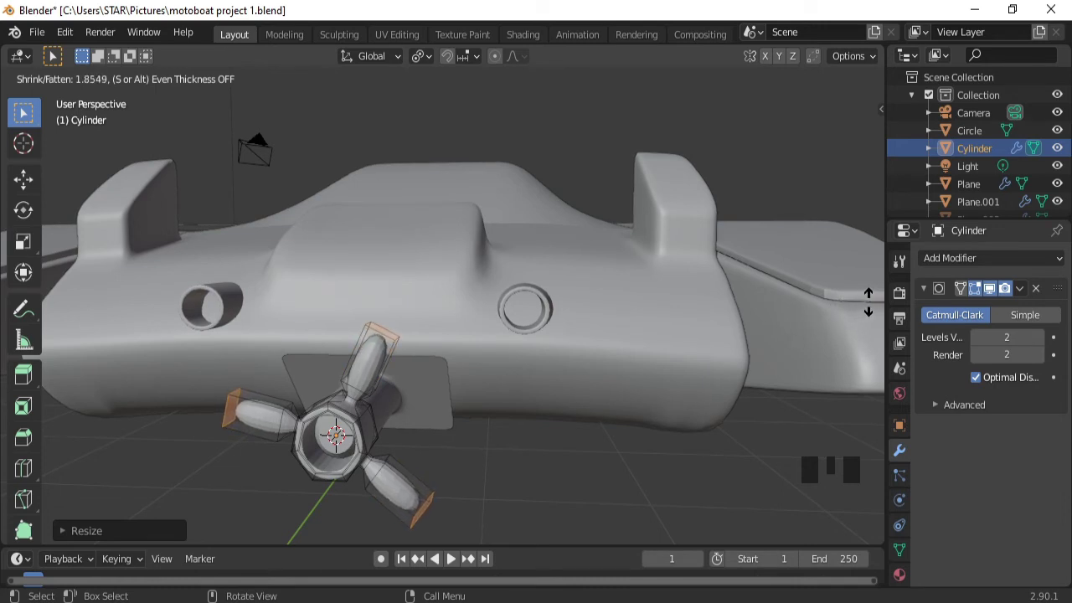
key(s)
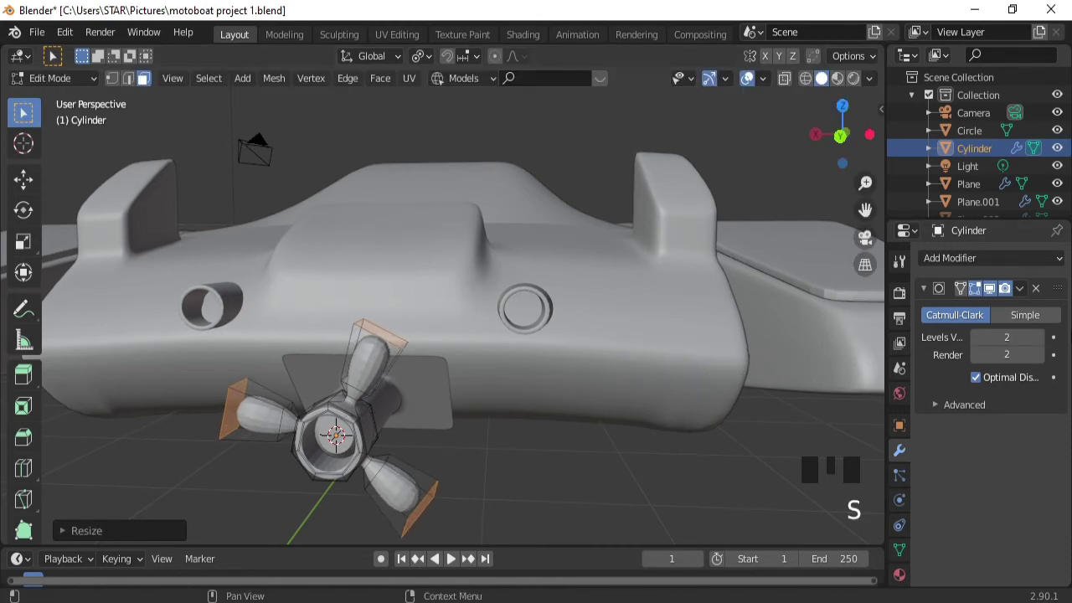
key(s)
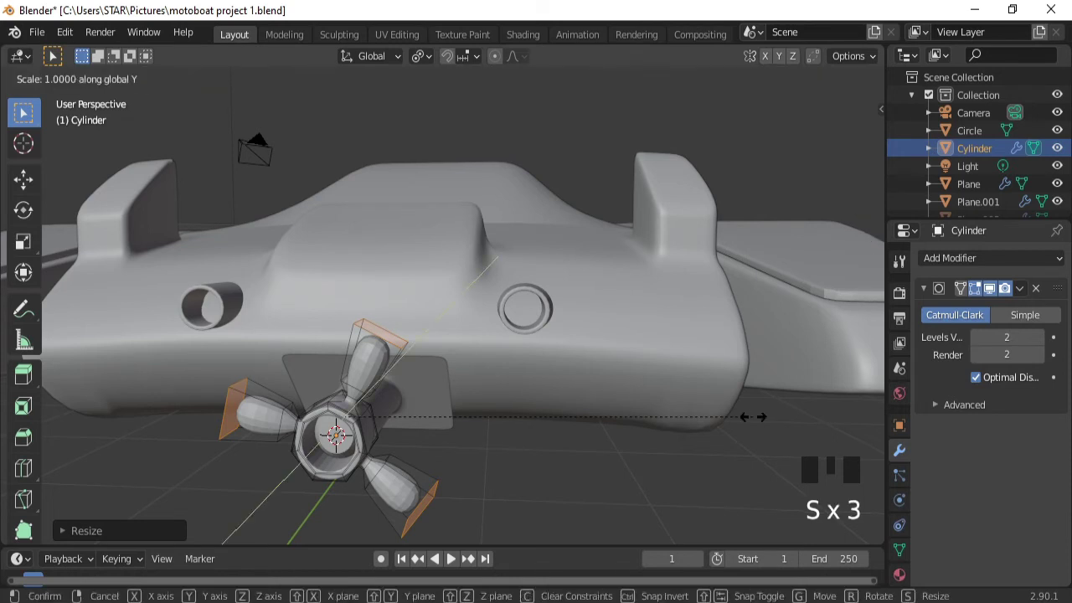
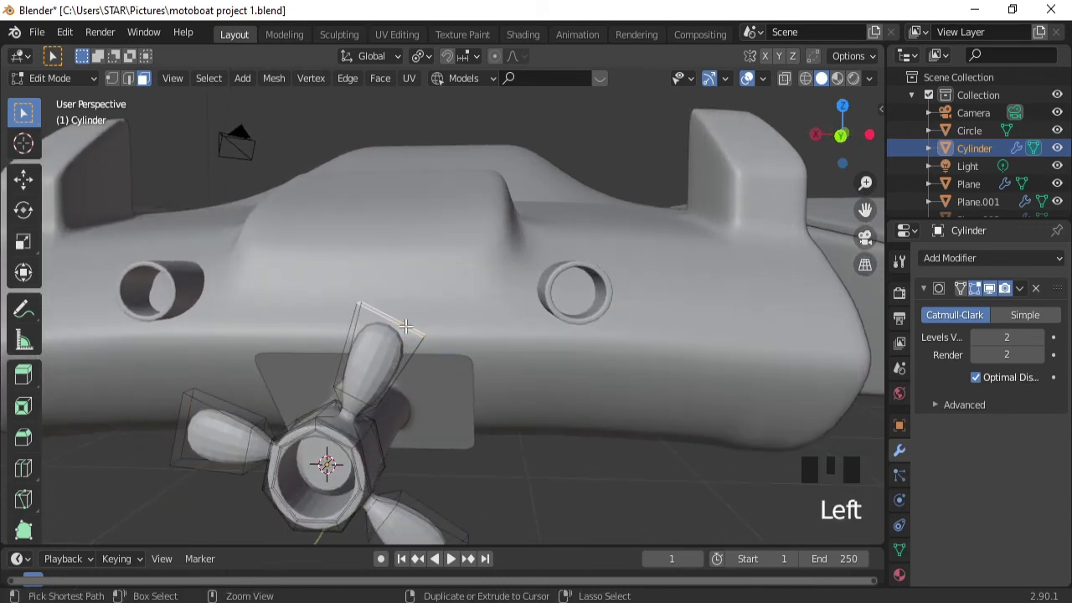
Twist the top blade's tip by rotating it about the X axis.
key(KP_Add)
key(KP_Add)
key(r)
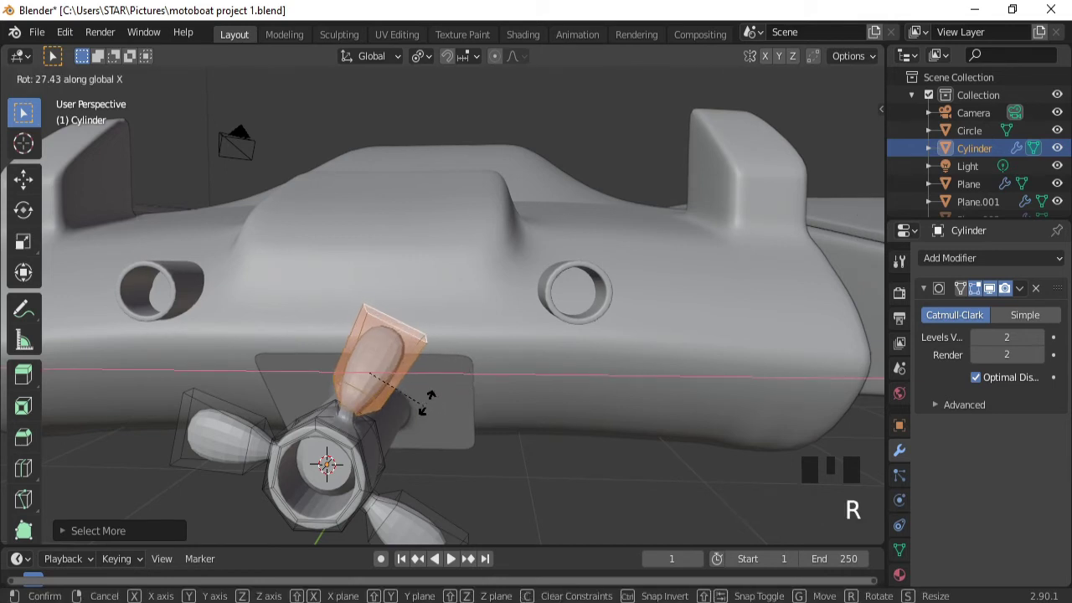
key(r)
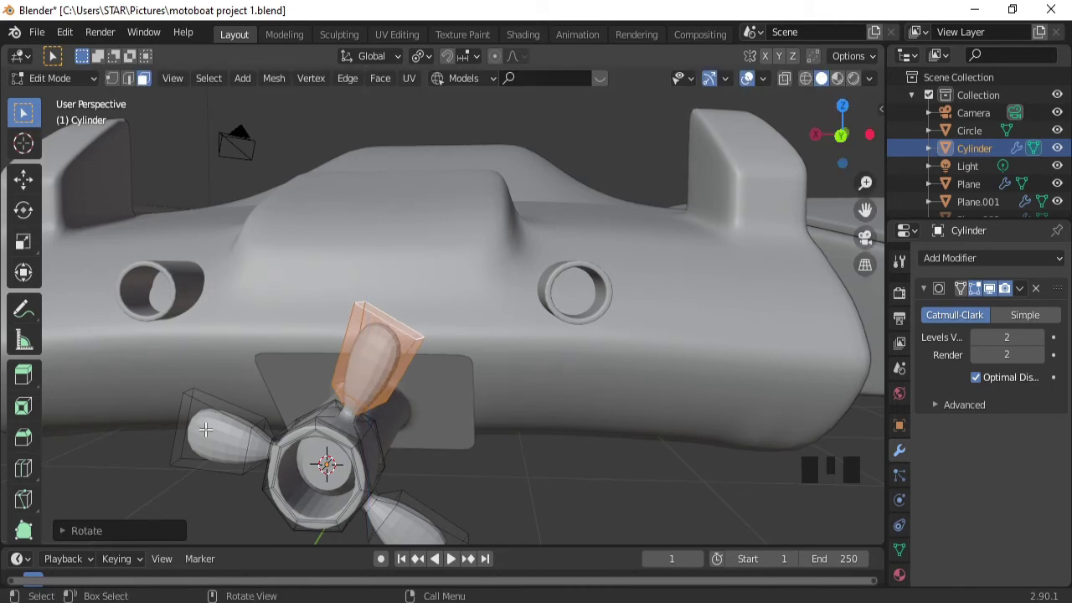
Flatten the left blade to about a third thickness along Y and return to Object Mode.
click(186, 415)
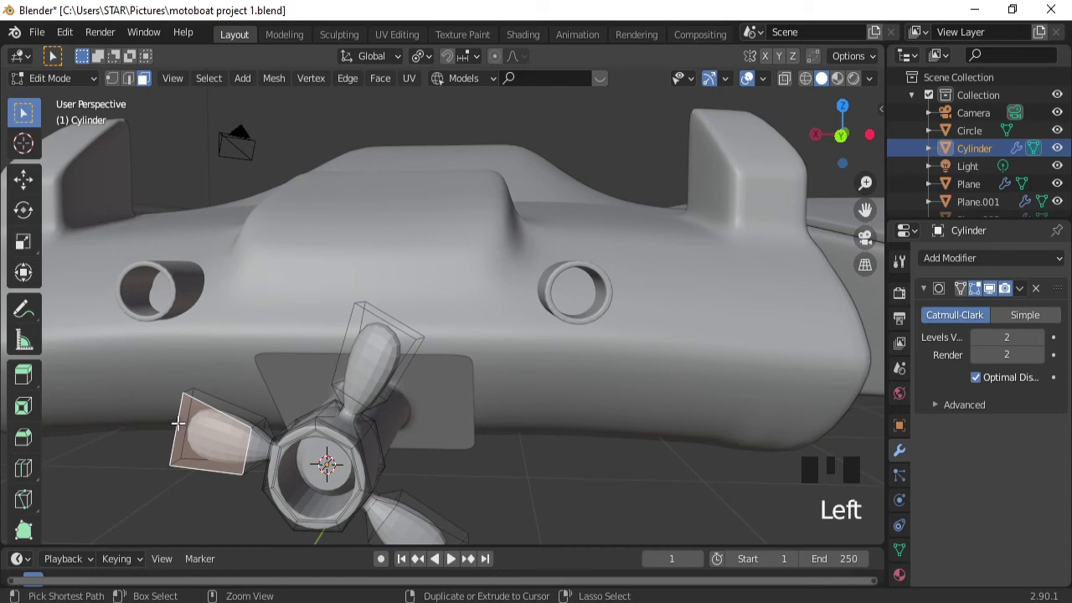
key(KP_Add)
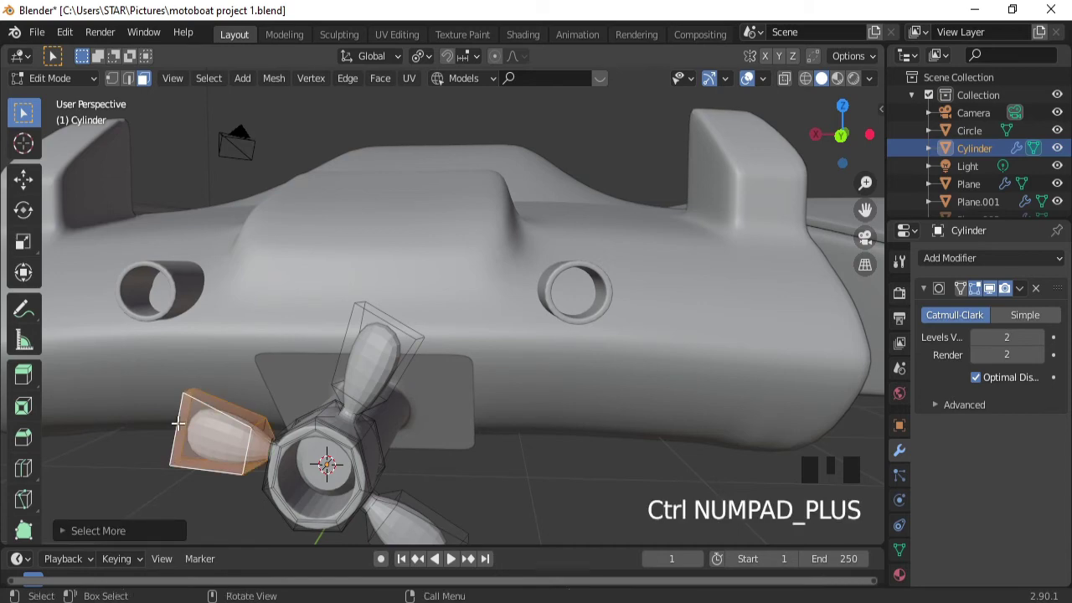
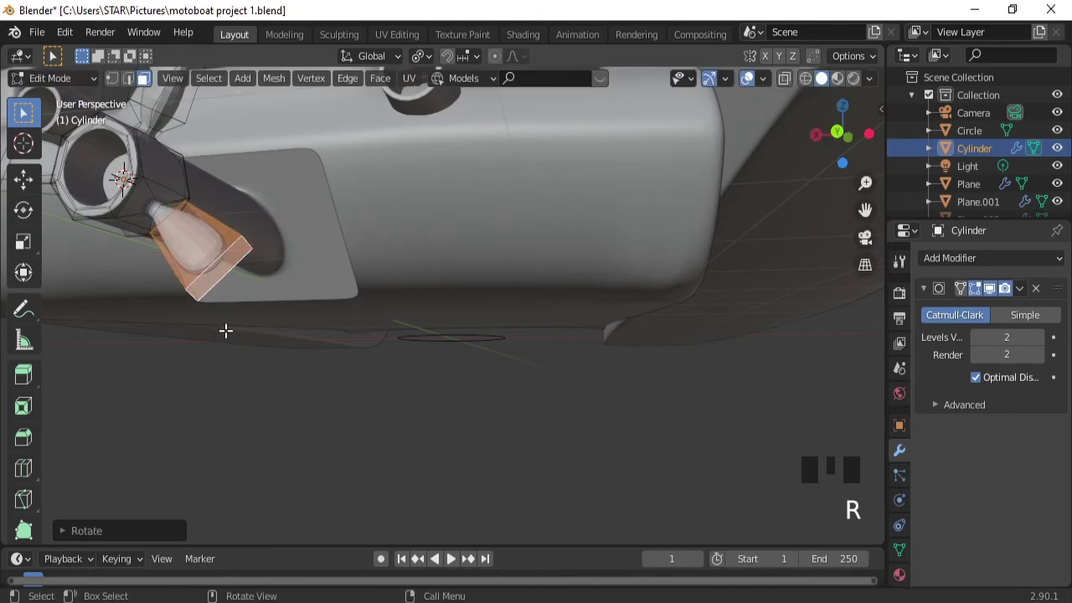
key(s)
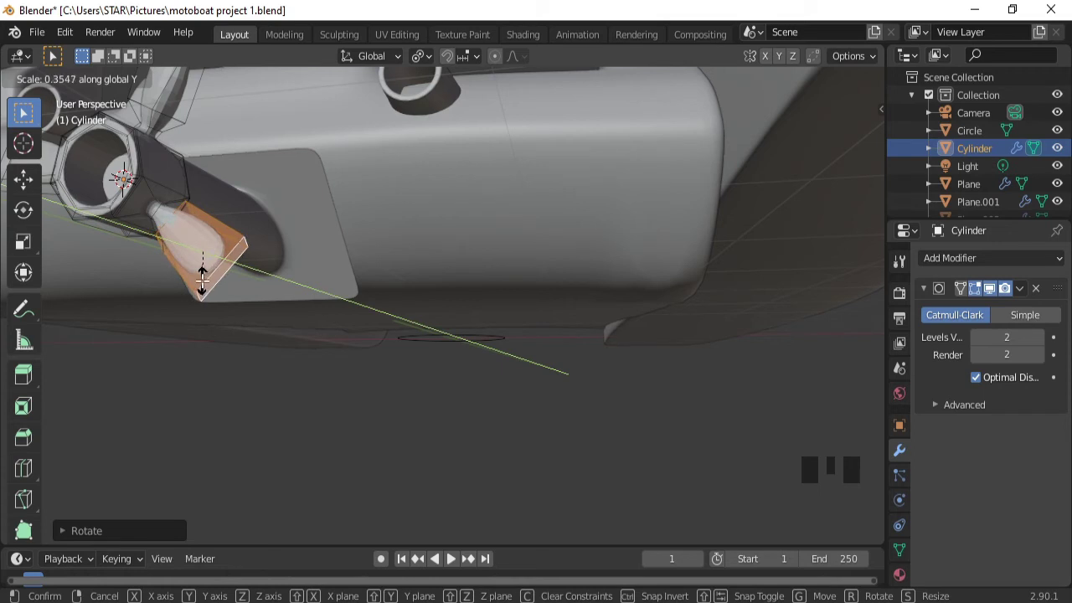
drag(255, 221, 282, 264)
key(Tab)
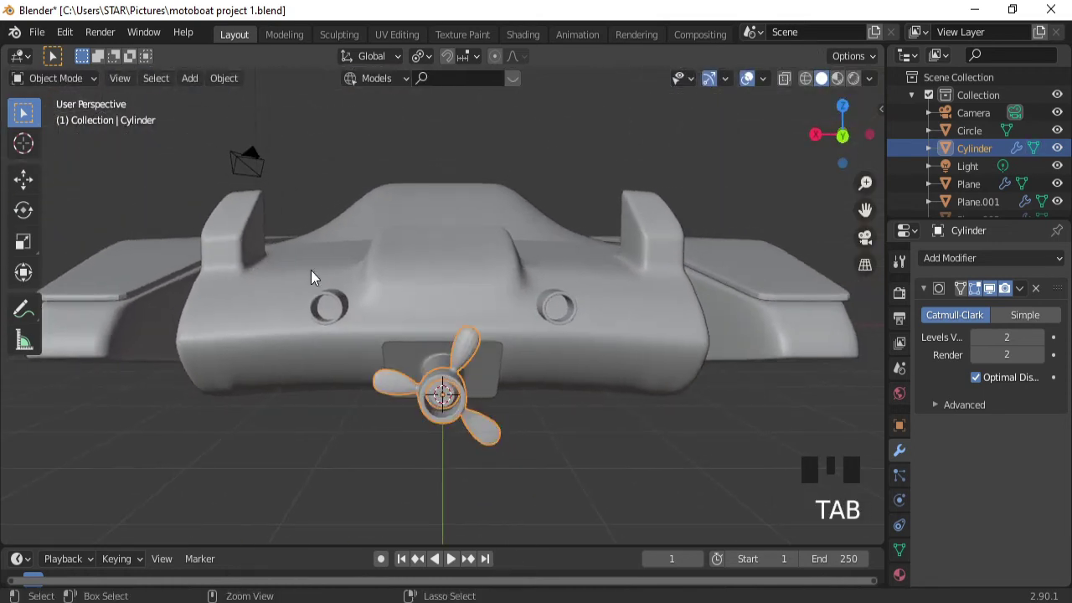
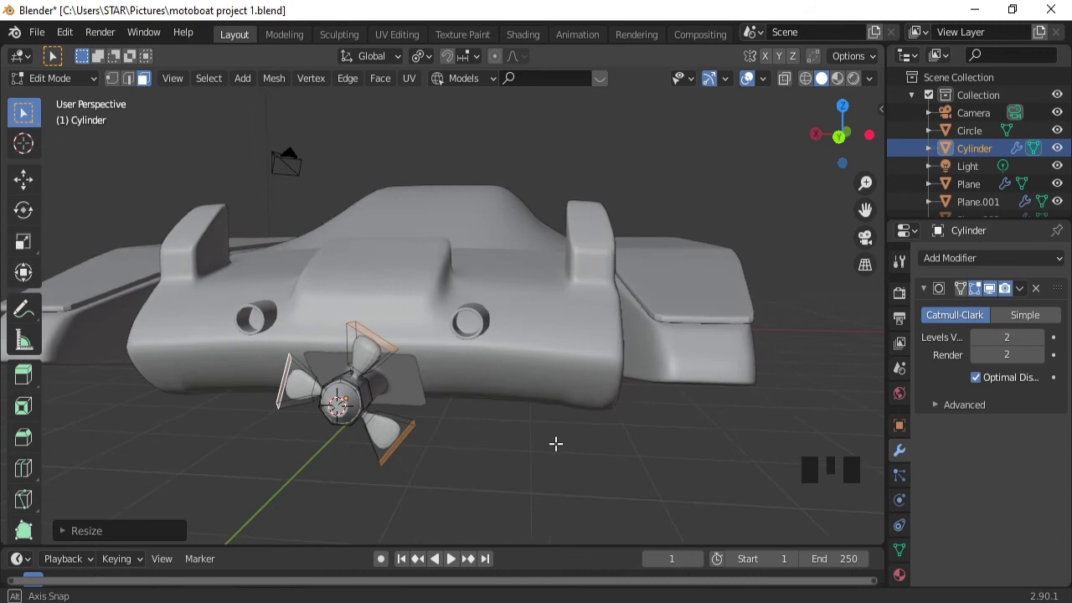
Resize the blade tips, then select the outer hull to show its empty material settings.
key(Tab)
drag(481, 351, 445, 307)
drag(445, 308, 411, 373)
drag(411, 372, 502, 400)
drag(473, 394, 530, 395)
click(530, 395)
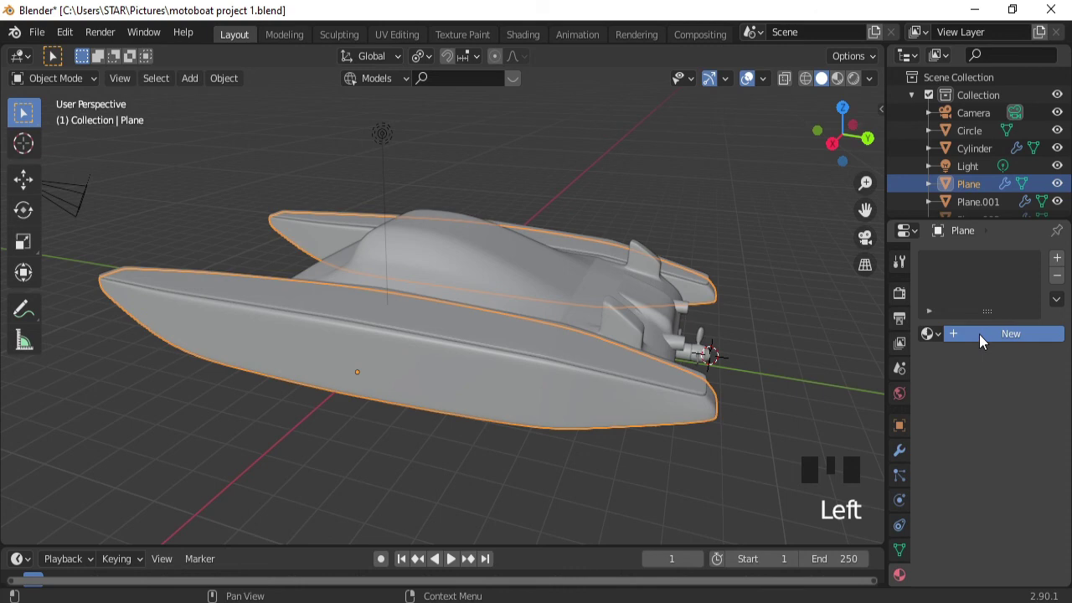
Give the hull a dark Material.001 with Metallic 0.893, Roughness 0.247, shown in Material Preview.
drag(983, 340, 1017, 519)
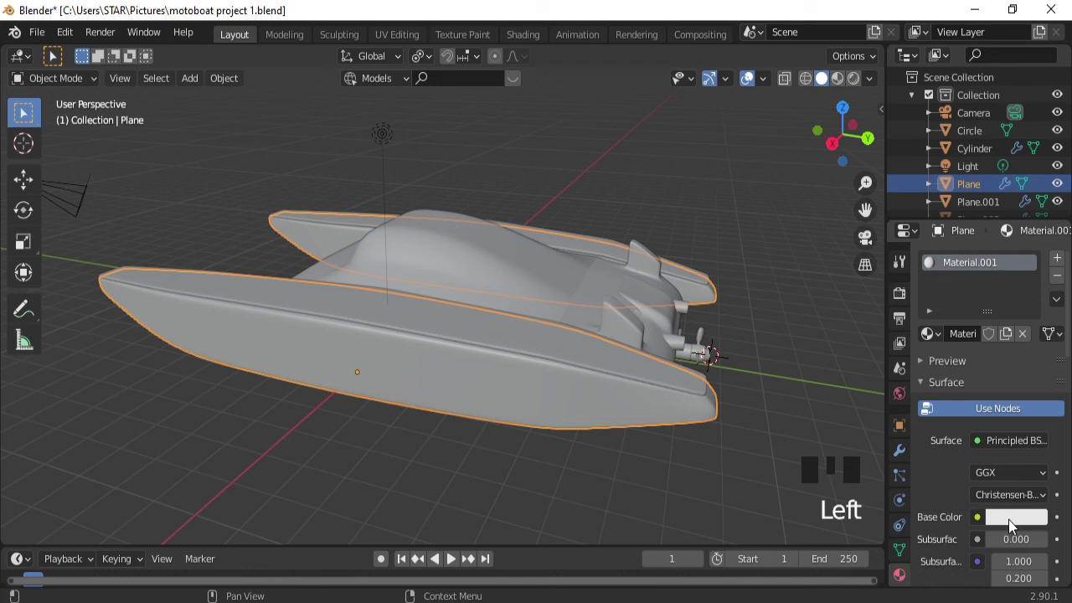
click(1015, 521)
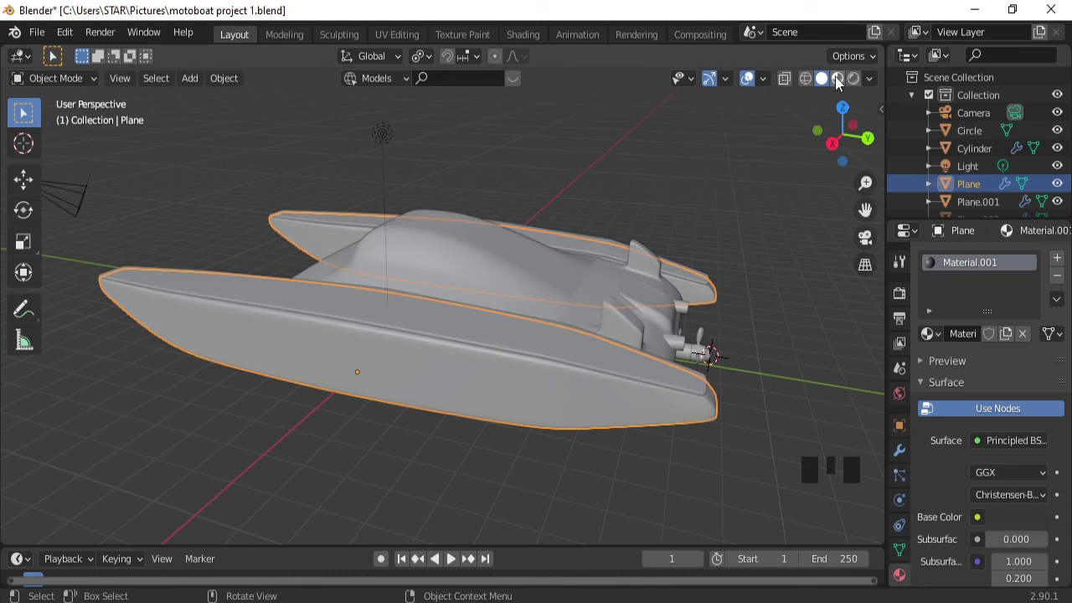
click(842, 78)
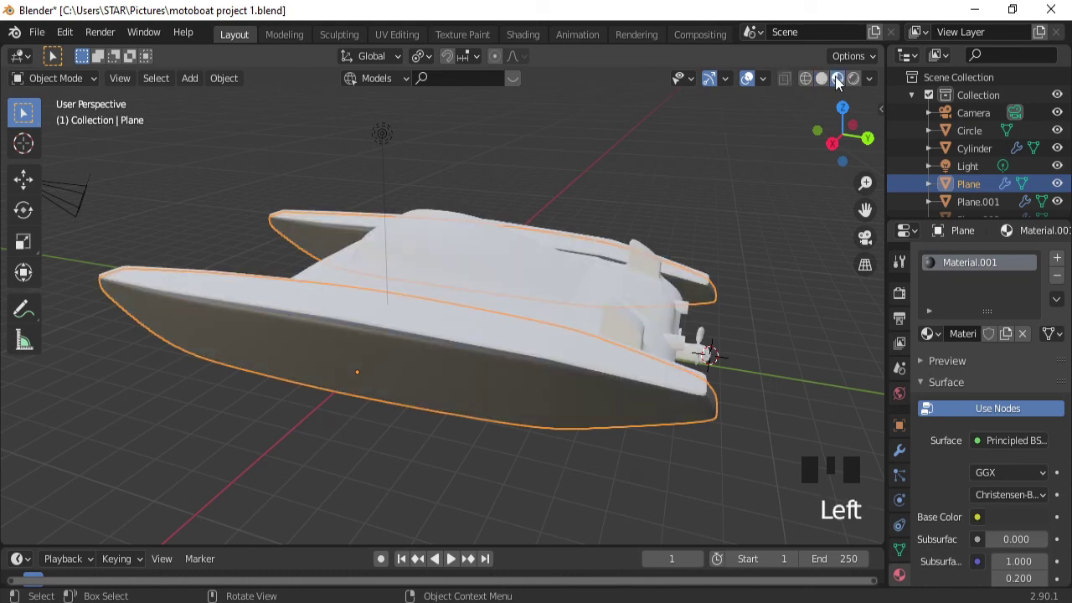
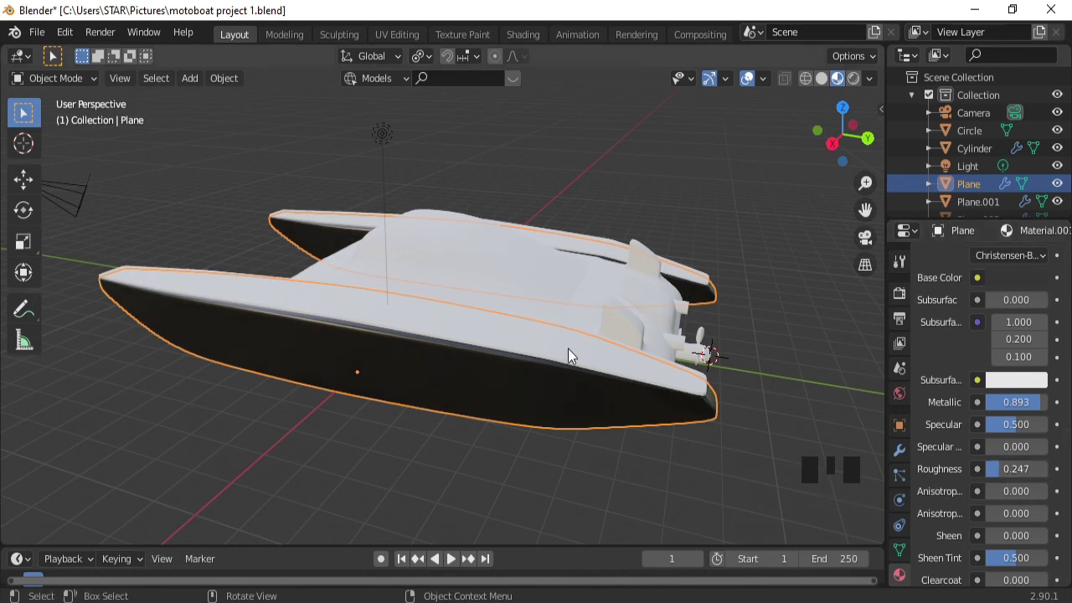
click(561, 369)
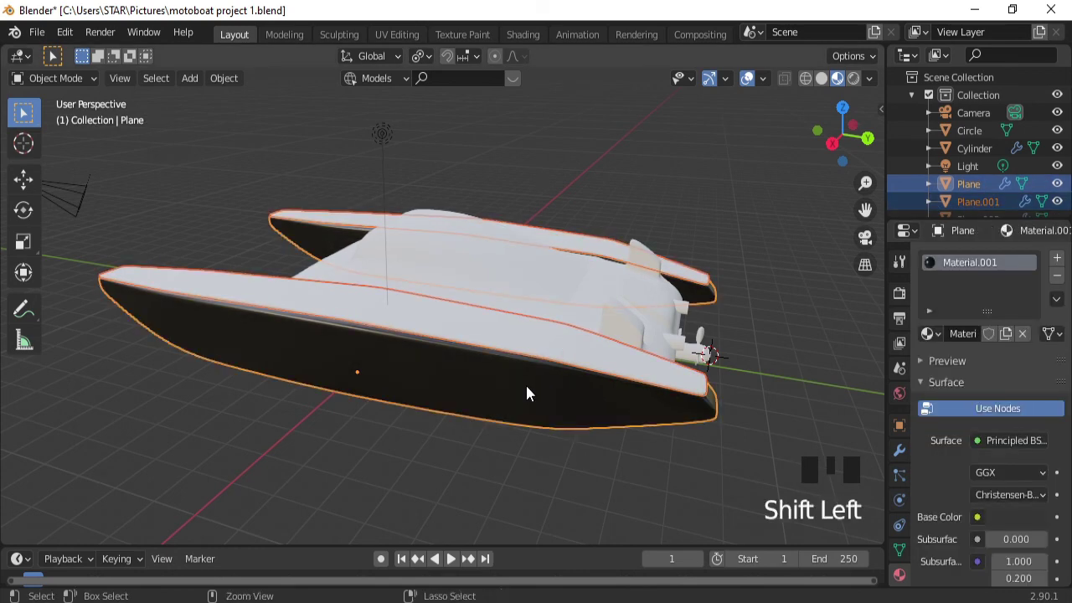
Link the hull's dark metallic Material.001 onto the central body via Ctrl+L Materials.
key(ctrl+l)
click(566, 290)
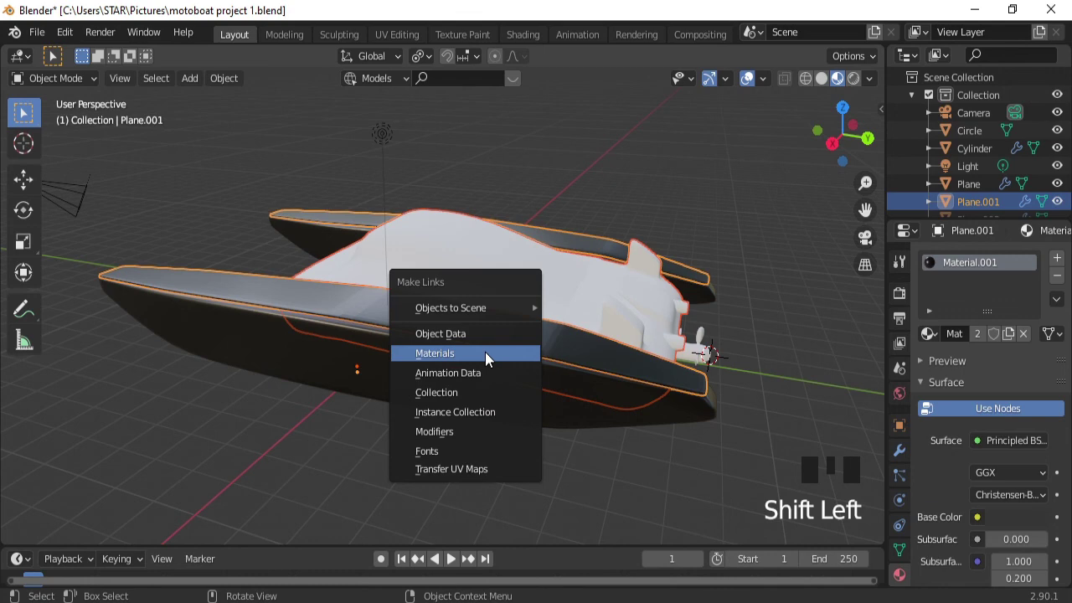
key(ctrl+l)
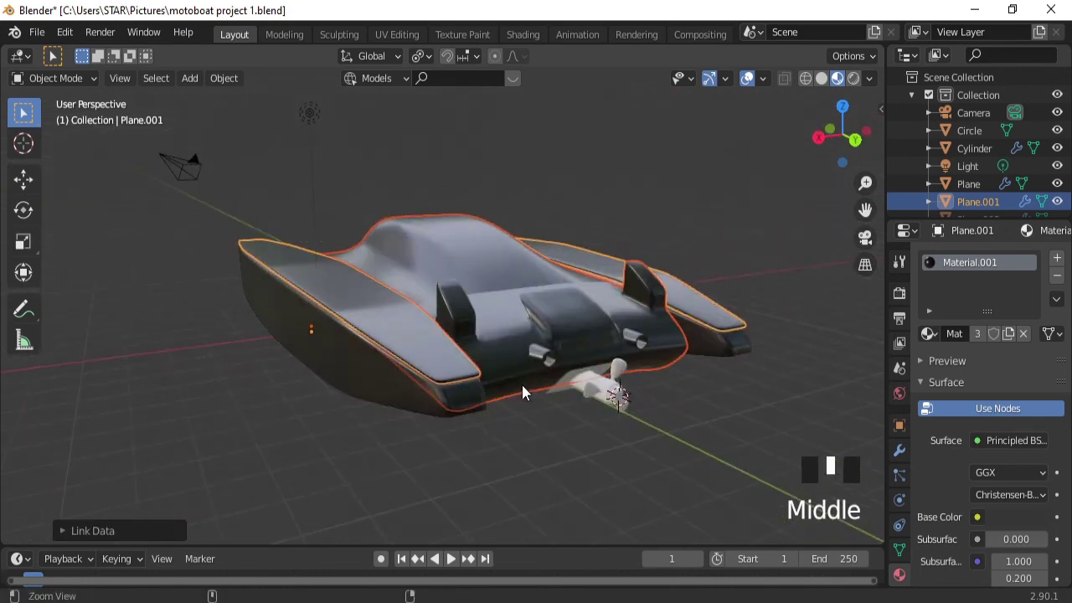